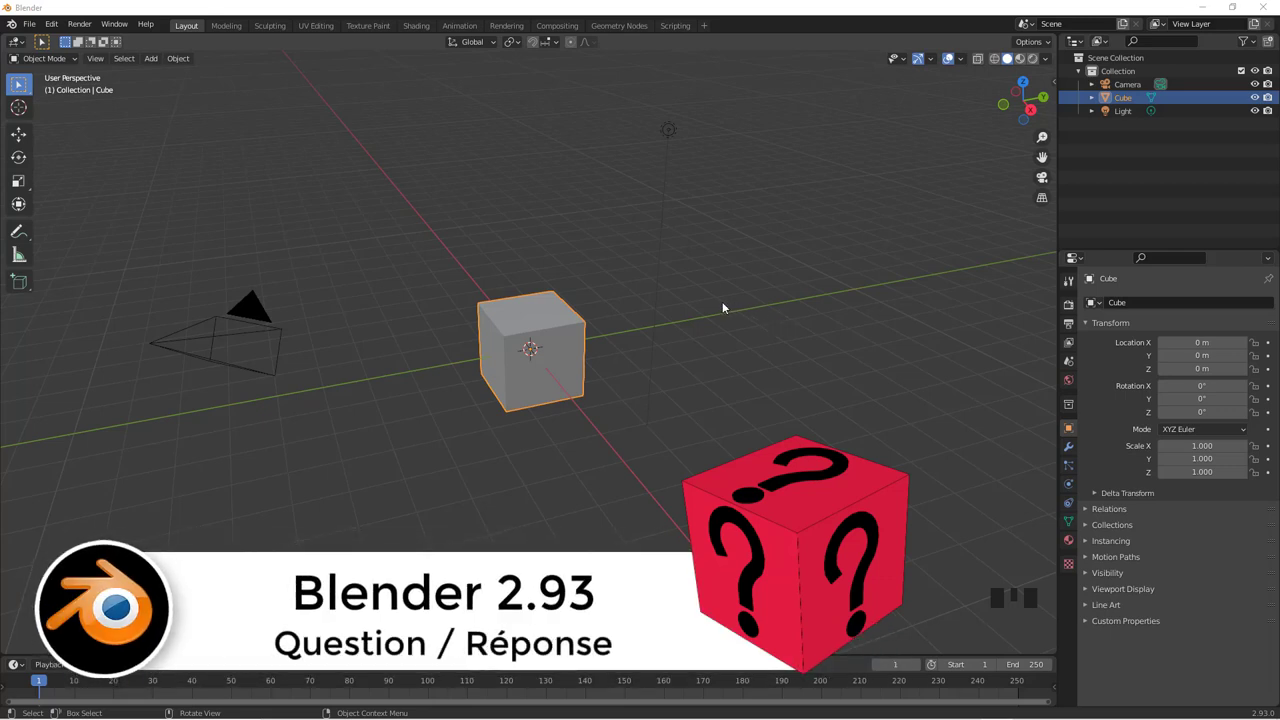
Separate the cube's front face into its own object, Cube.001, via P > Selection
drag(690, 363, 679, 393)
scroll(up, 3)
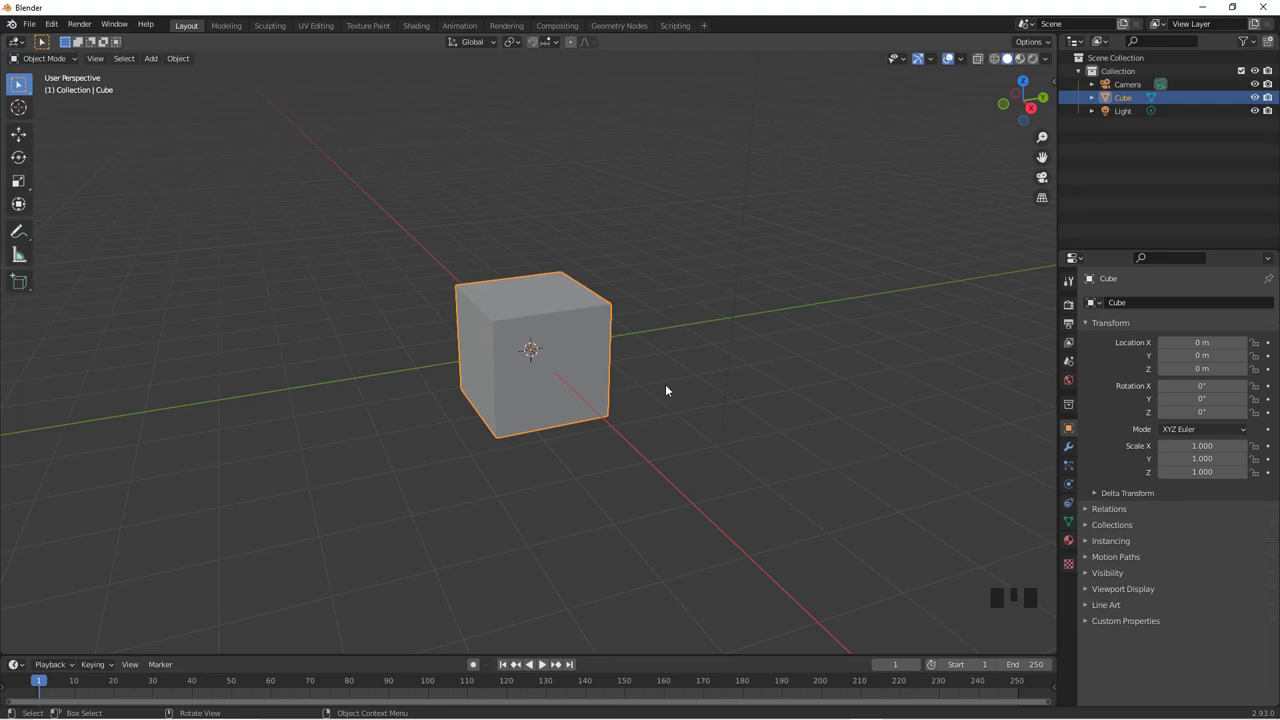
drag(524, 416, 607, 281)
scroll(up, 3)
key(Tab)
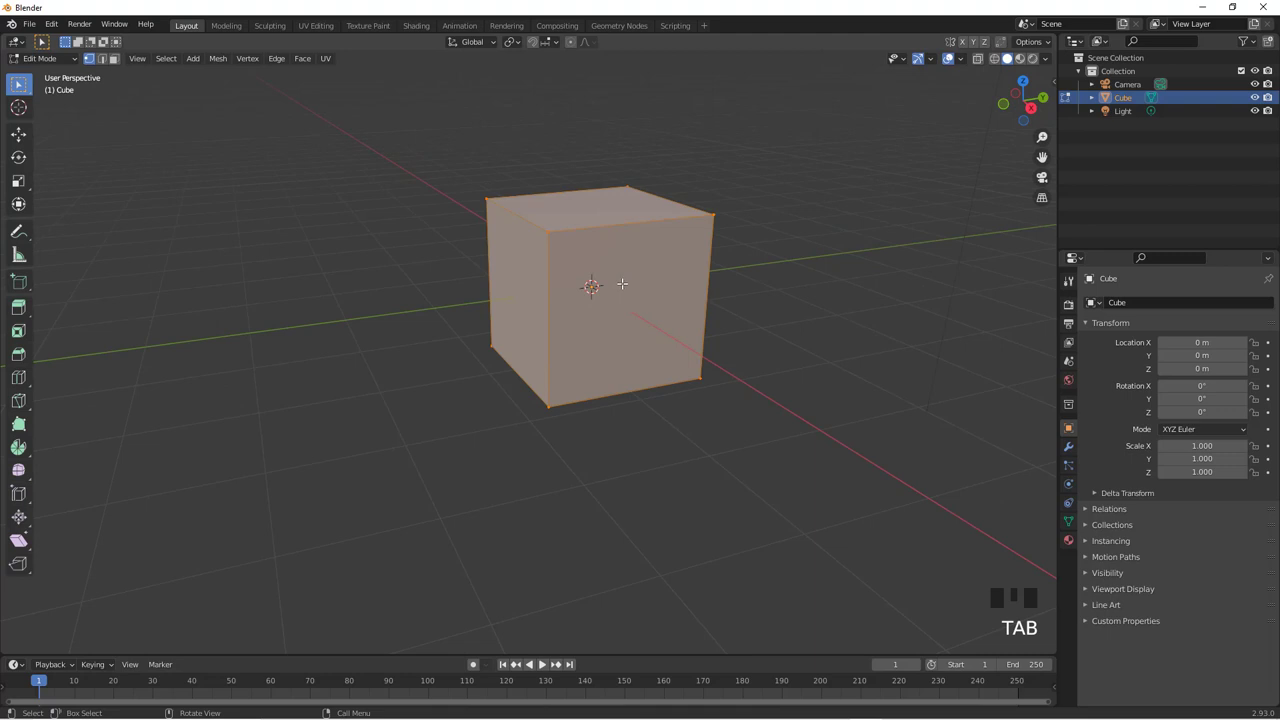
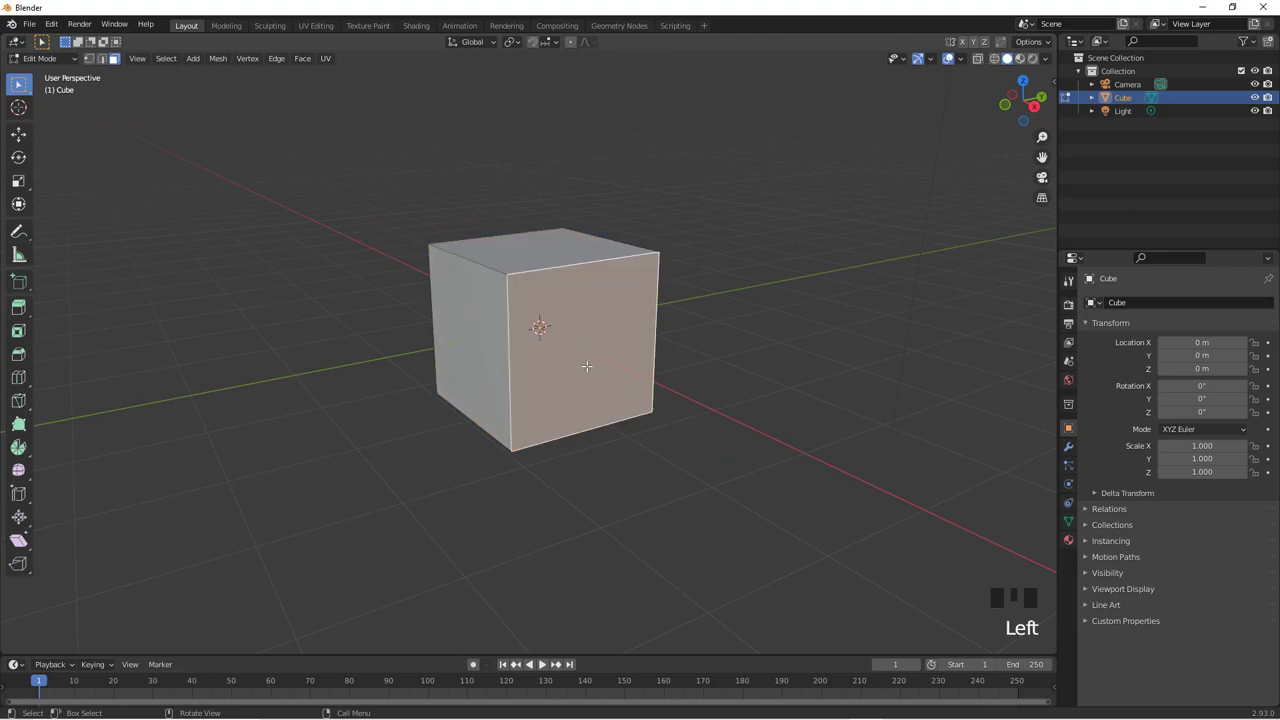
key(p)
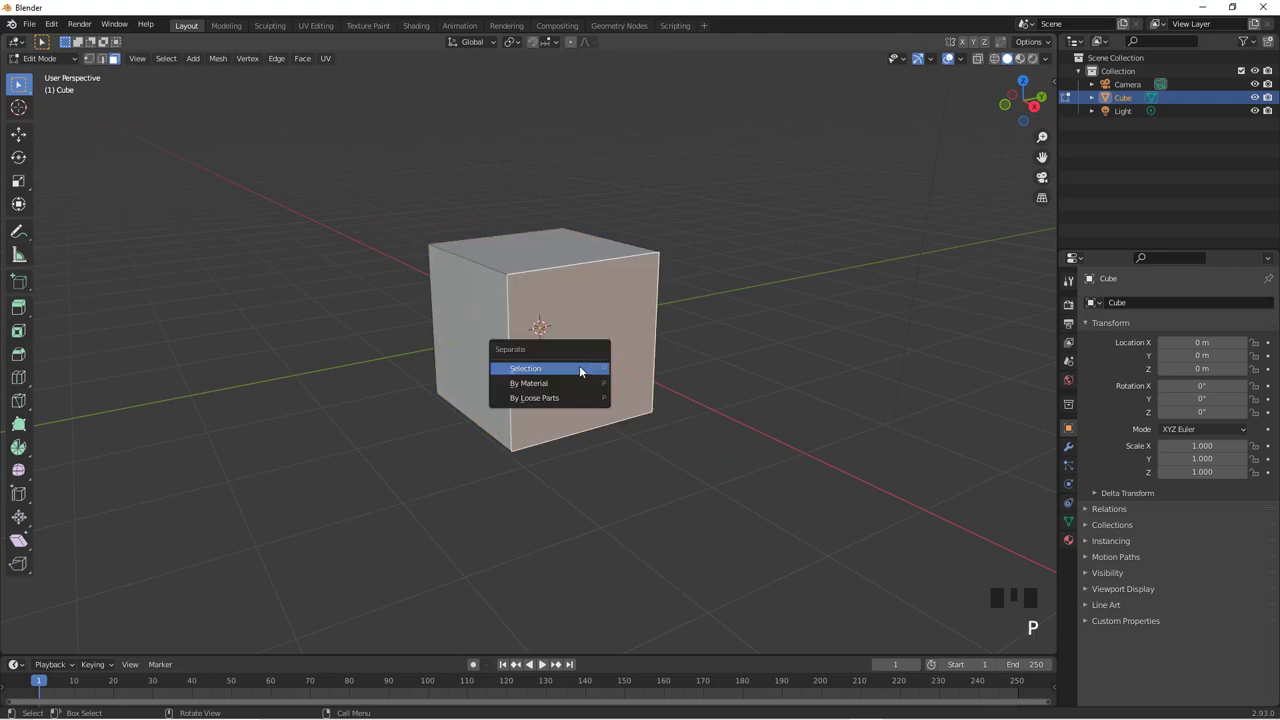
scroll(up, 3)
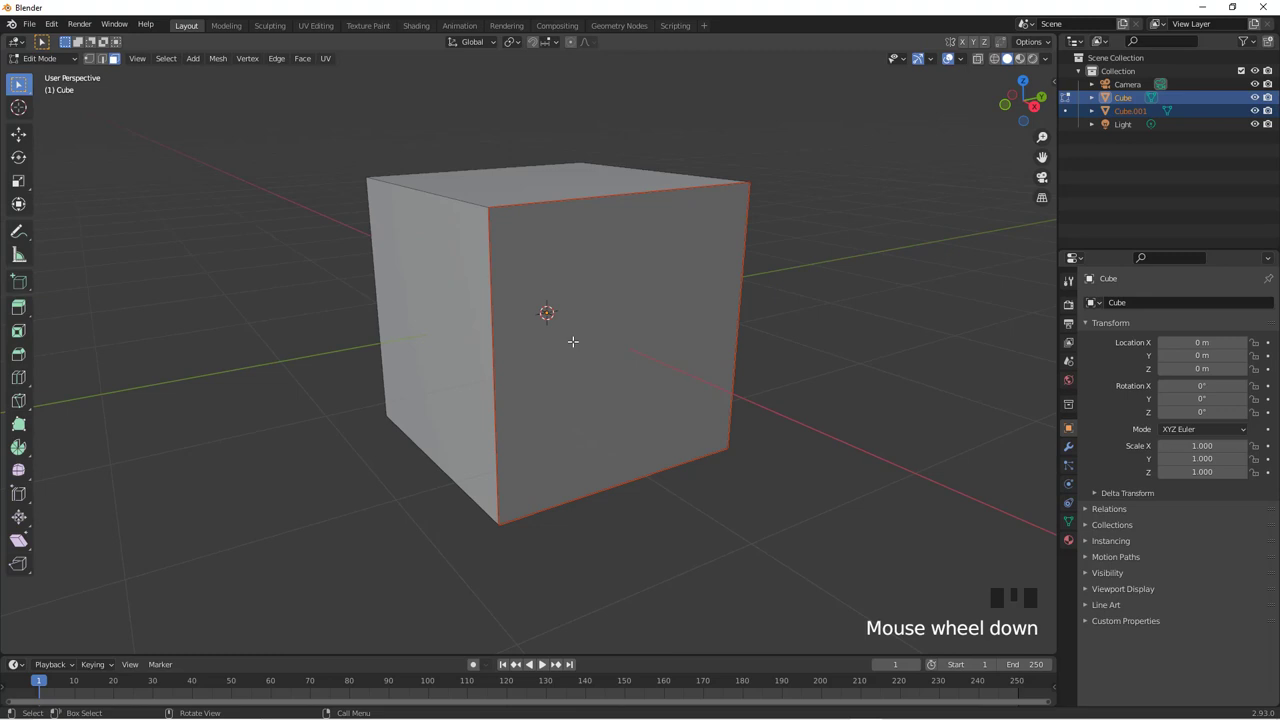
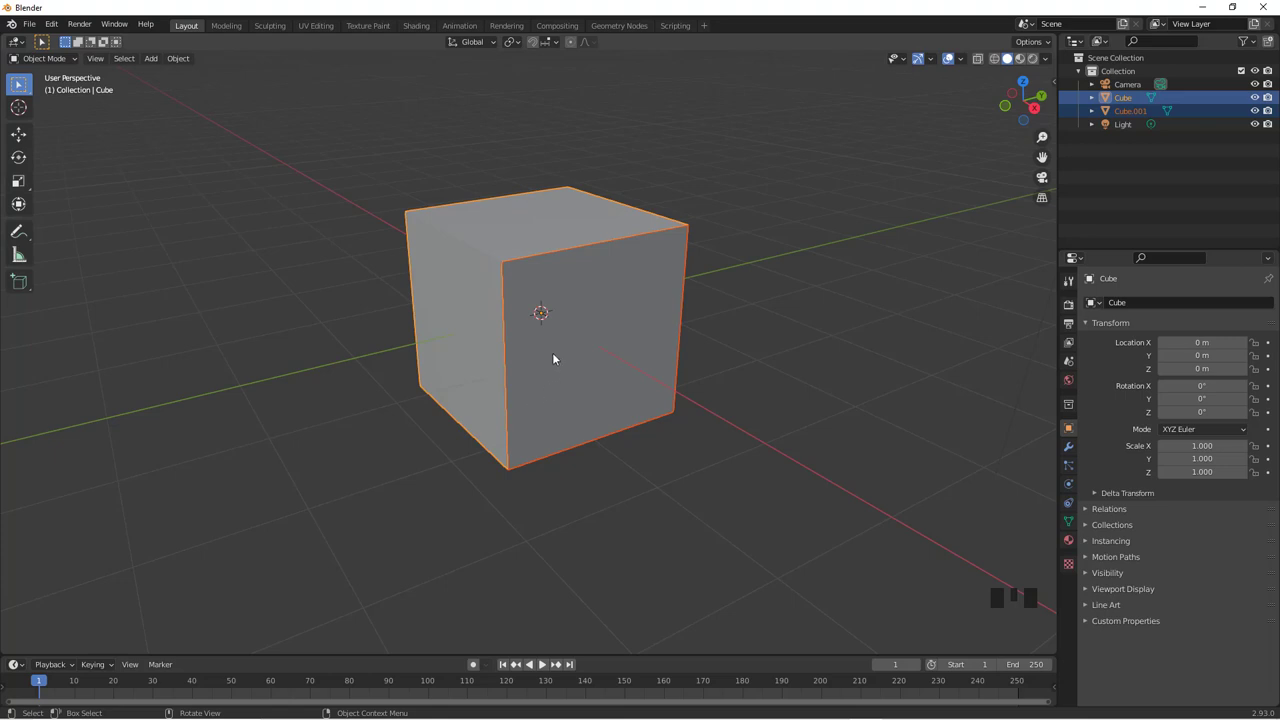
Snap the 3D cursor to Cube.001's bottom corner vertex and return to Object Mode
click(552, 350)
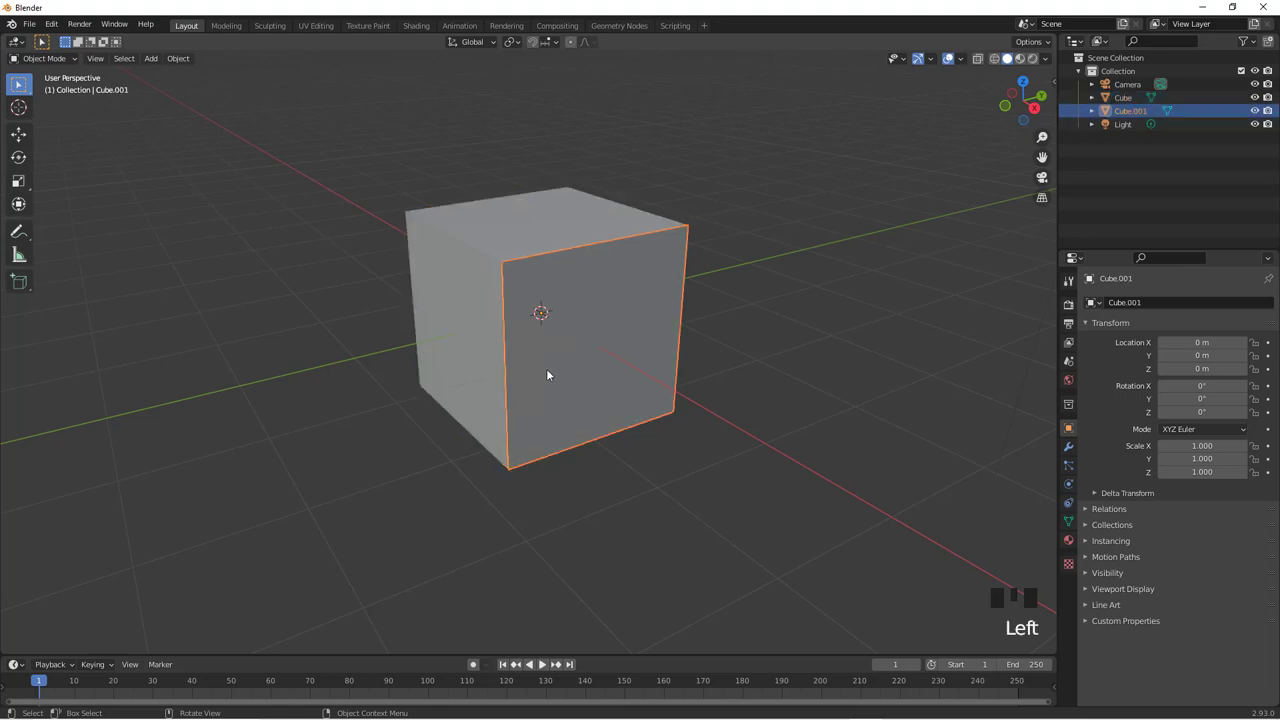
key(Tab)
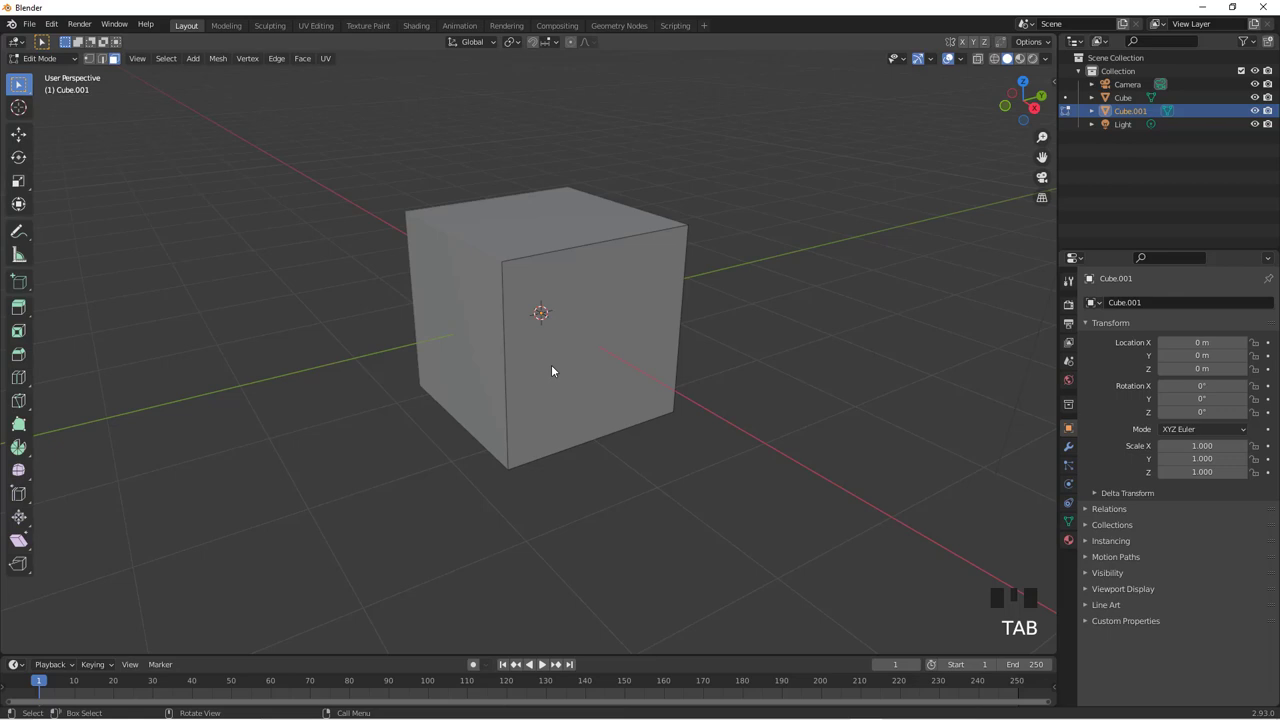
key(1)
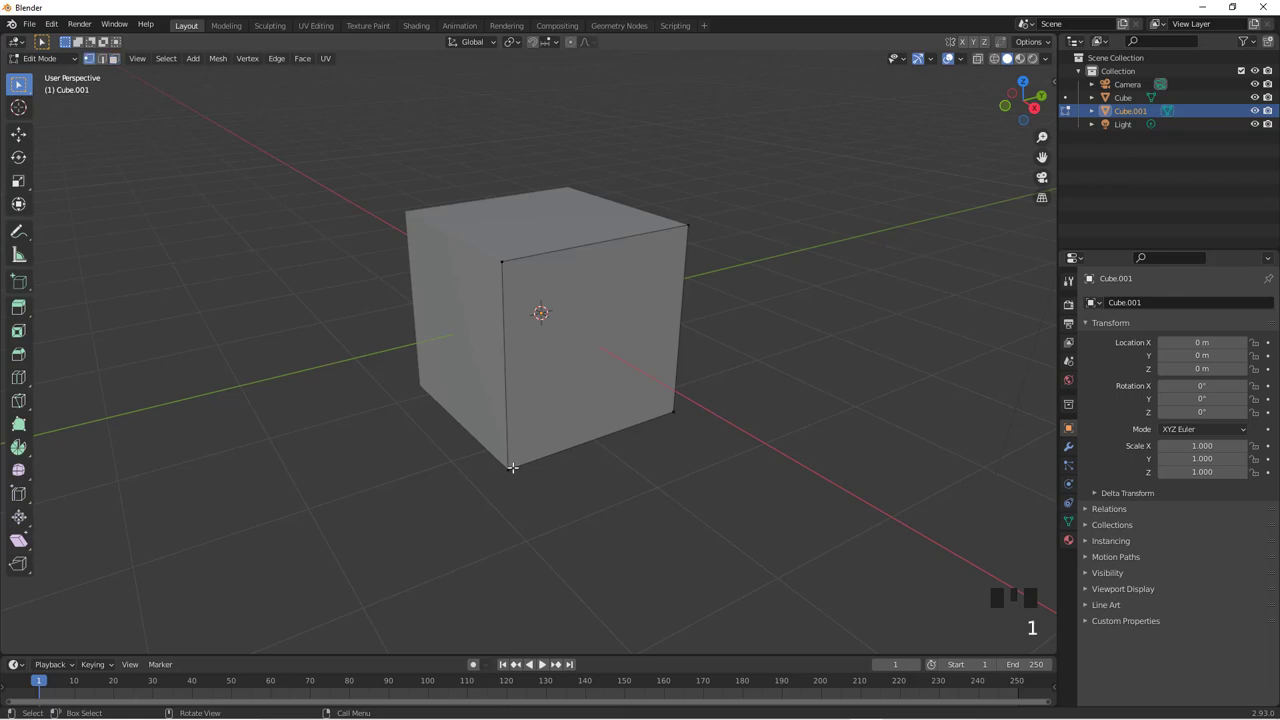
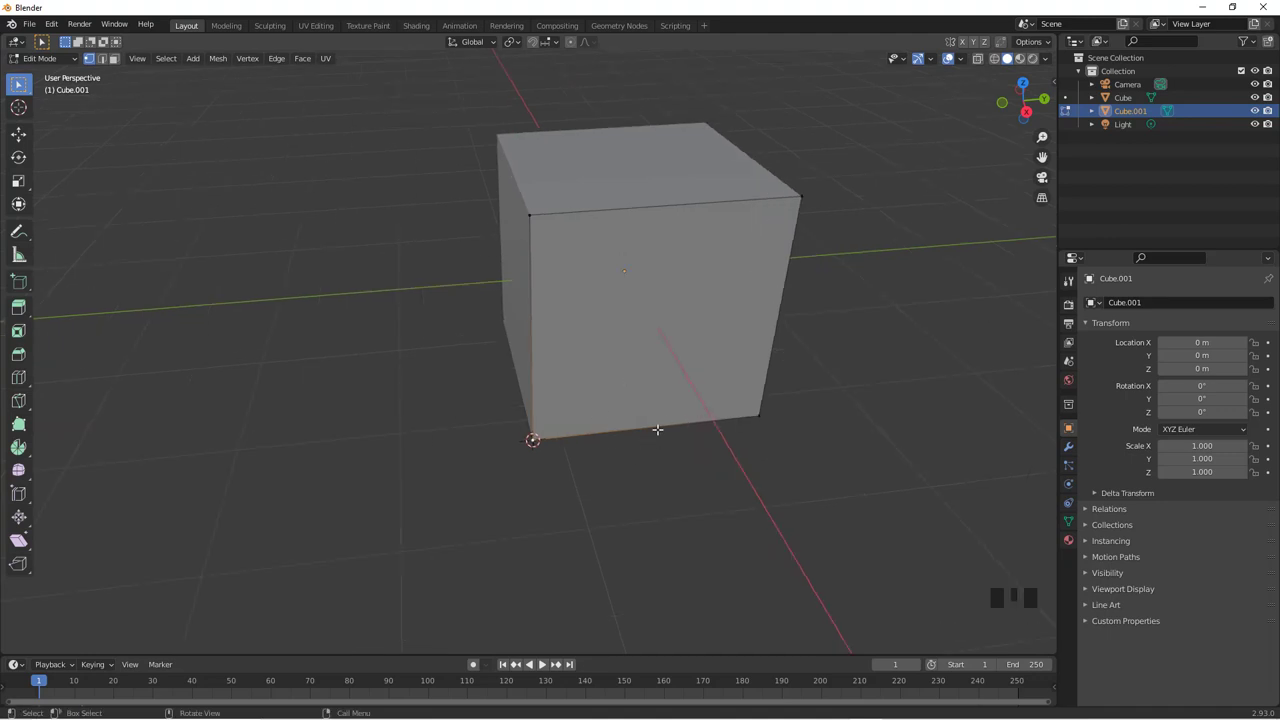
key(Tab)
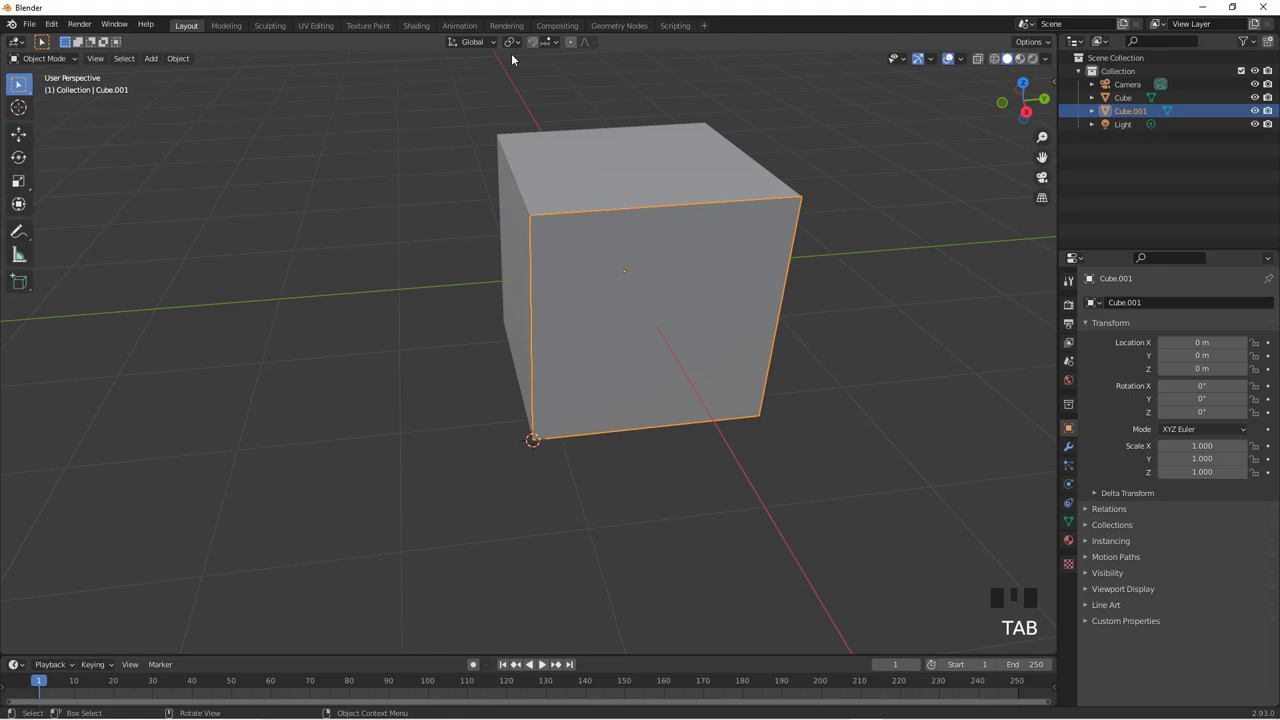
Rotate the face open about Z around the 3D cursor pivot and confirm
drag(513, 39, 634, 269)
scroll(down, 3)
key(r)
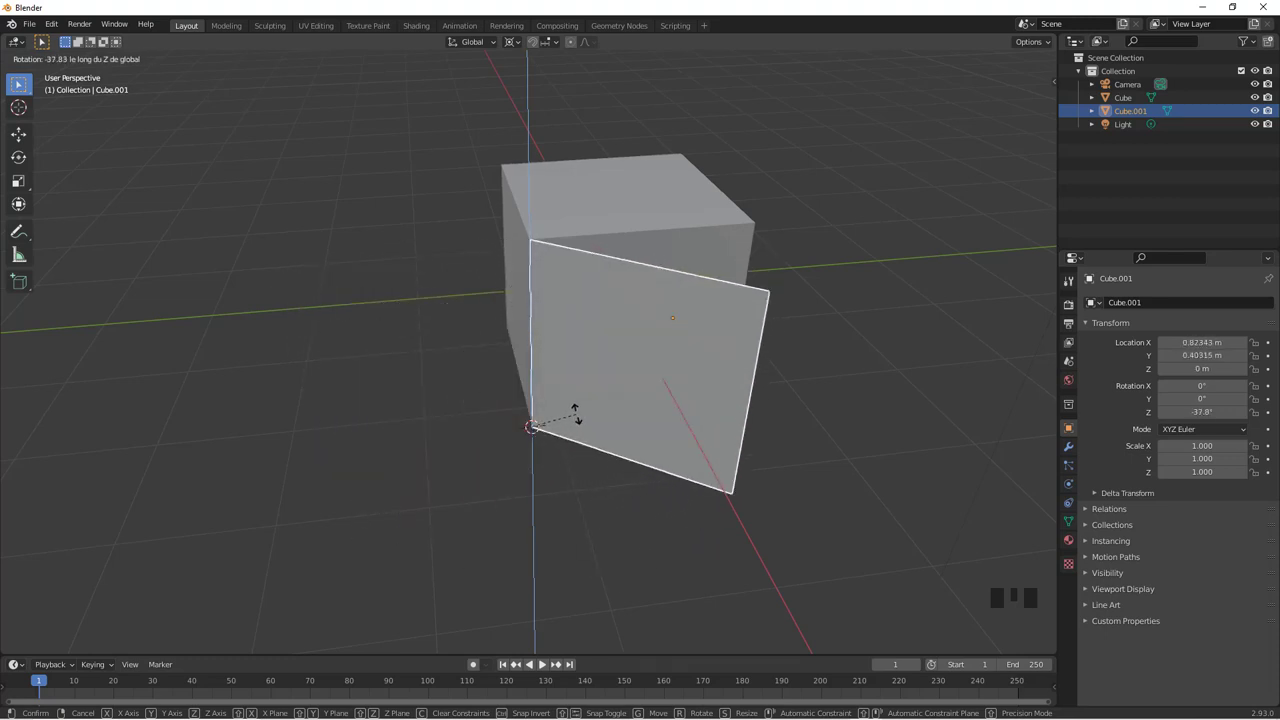
drag(566, 420, 574, 382)
scroll(up, 3)
scroll(down, 3)
scroll(up, 3)
scroll(down, 3)
click(533, 311)
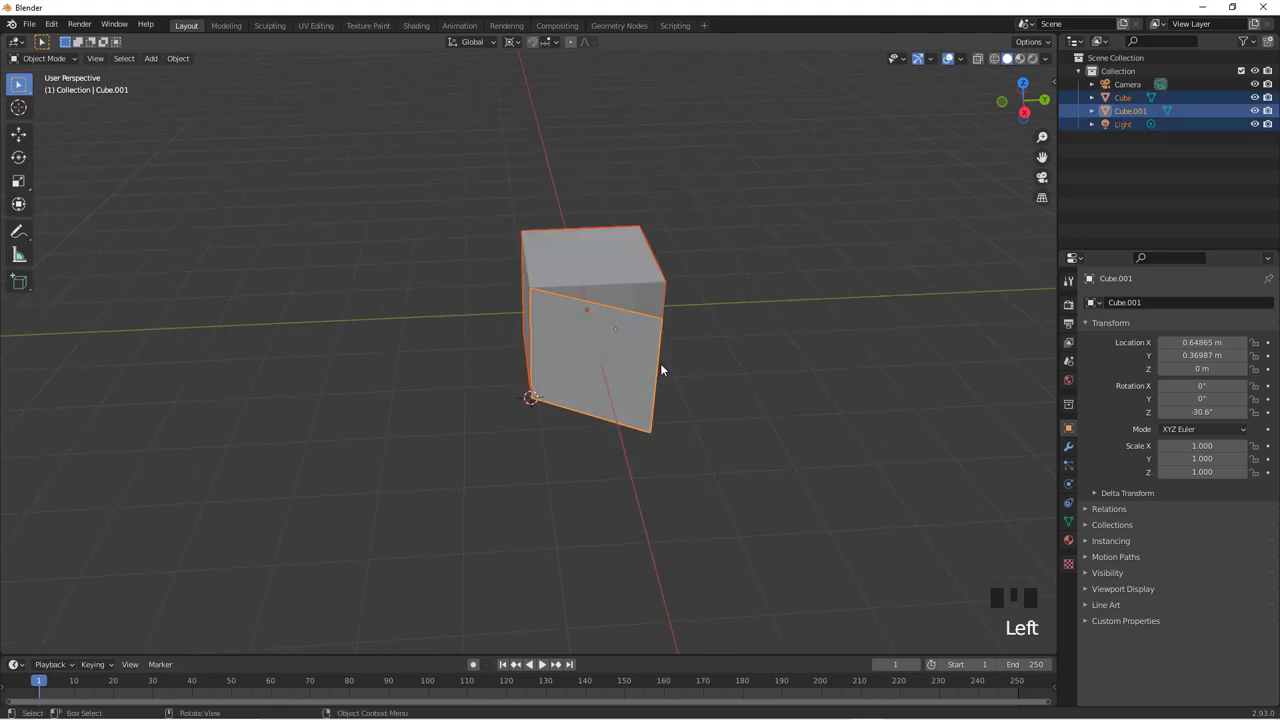
Delete the cube, separated face and light from the scene
key(Delete)
Undo the misplaced Ico Sphere, reset the cursor to world origin and add a fresh Ico Sphere there
drag(598, 339, 596, 324)
key(shift+a)
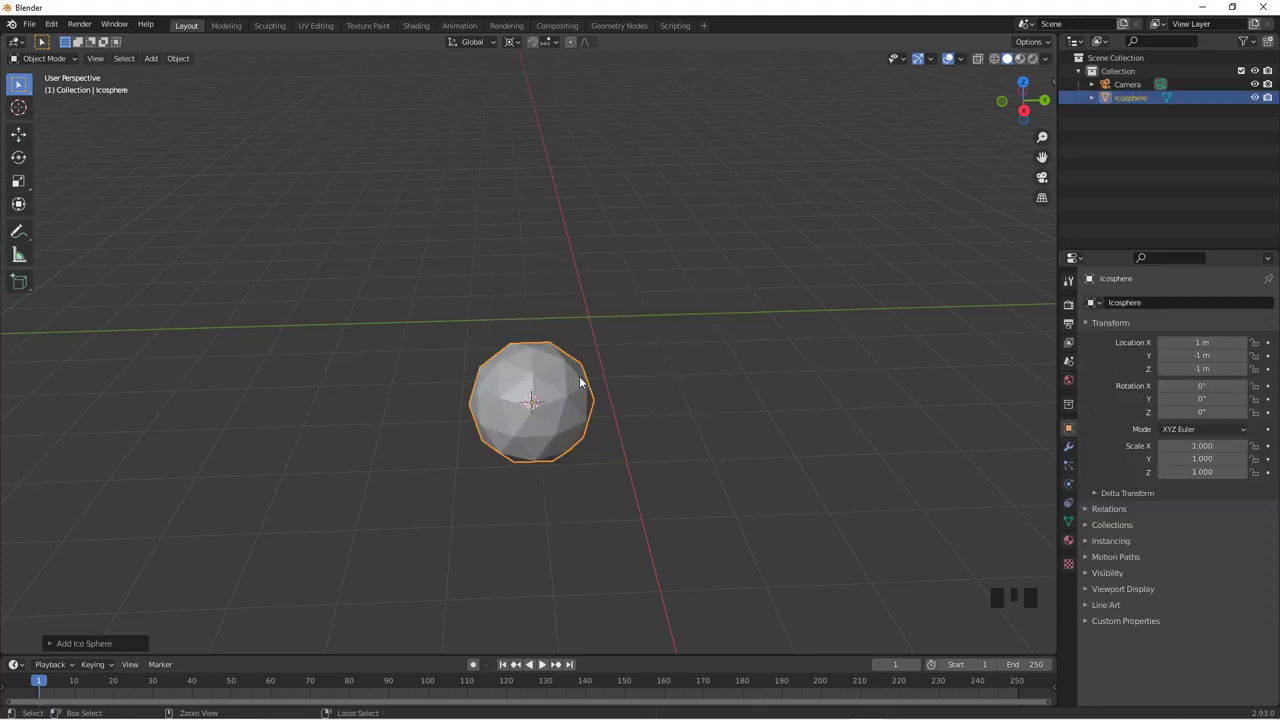
key(ctrl+z)
key(shift+c)
key(shift+a)
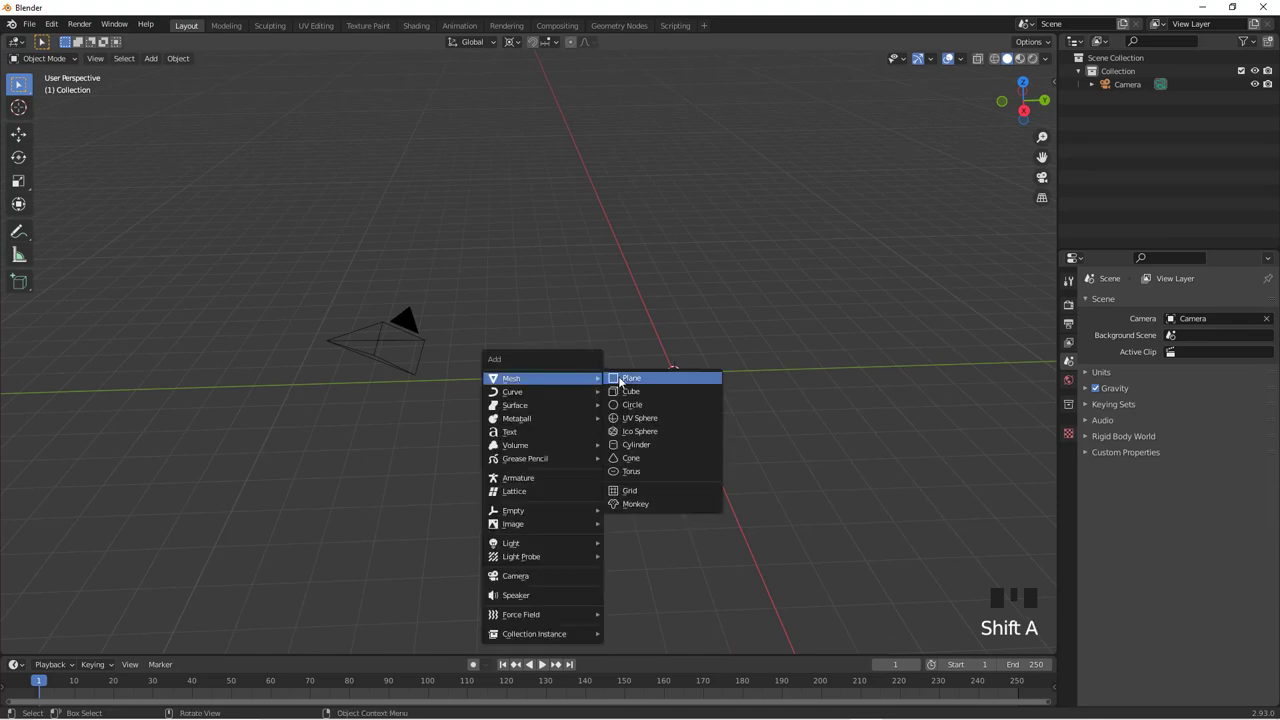
scroll(up, 3)
drag(785, 359, 492, 304)
scroll(up, 3)
drag(578, 349, 556, 213)
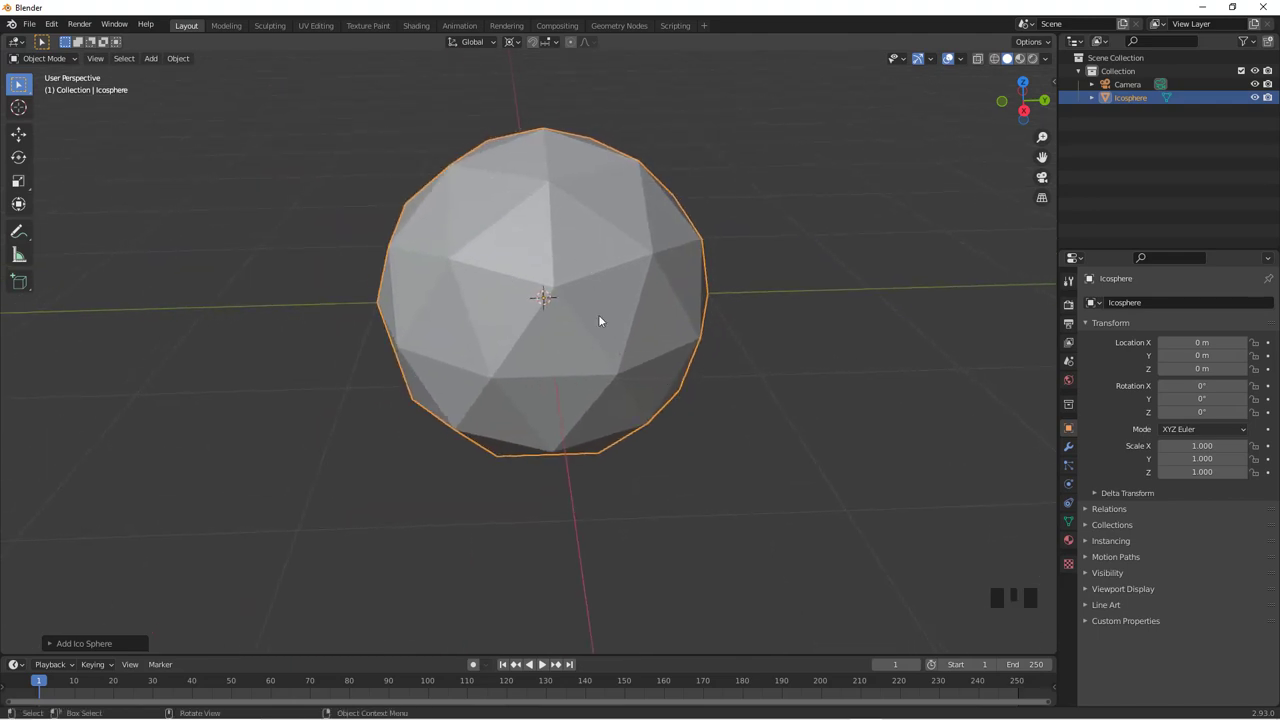
Grow a vertex selection to five faces, separate them as Icosphere.001 and select that piece
key(Tab)
key(a)
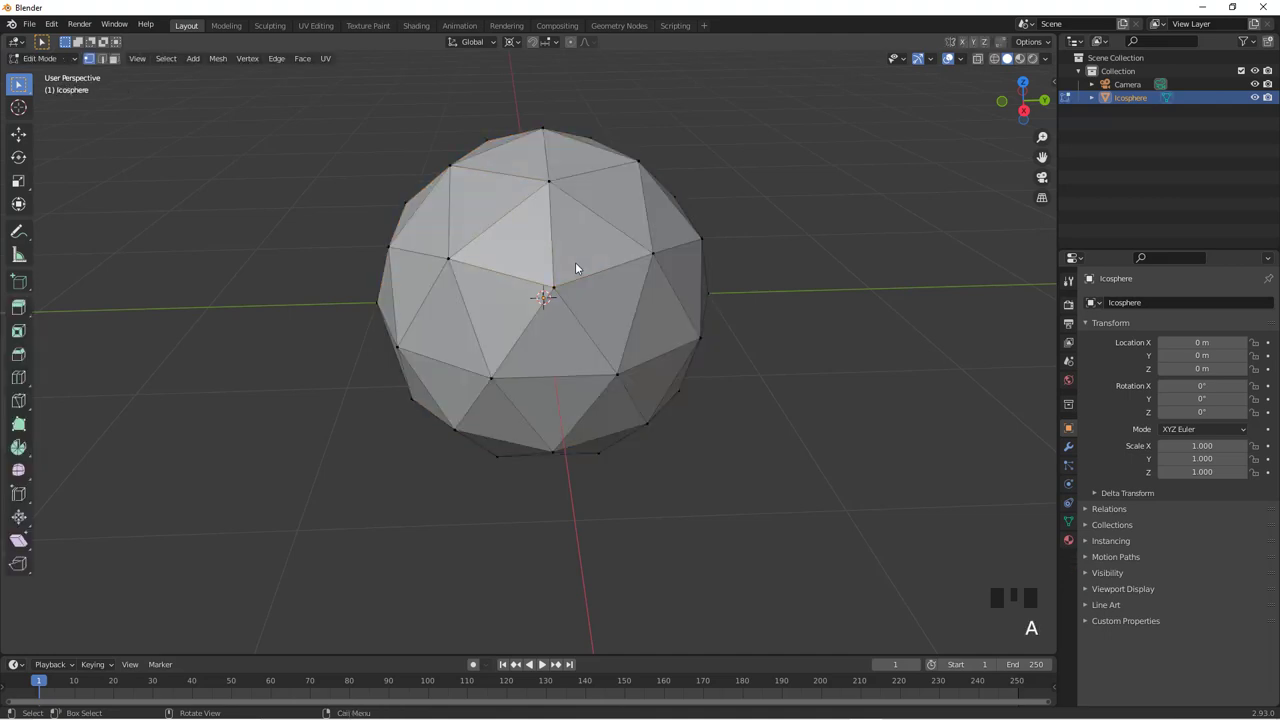
key(3)
key(c)
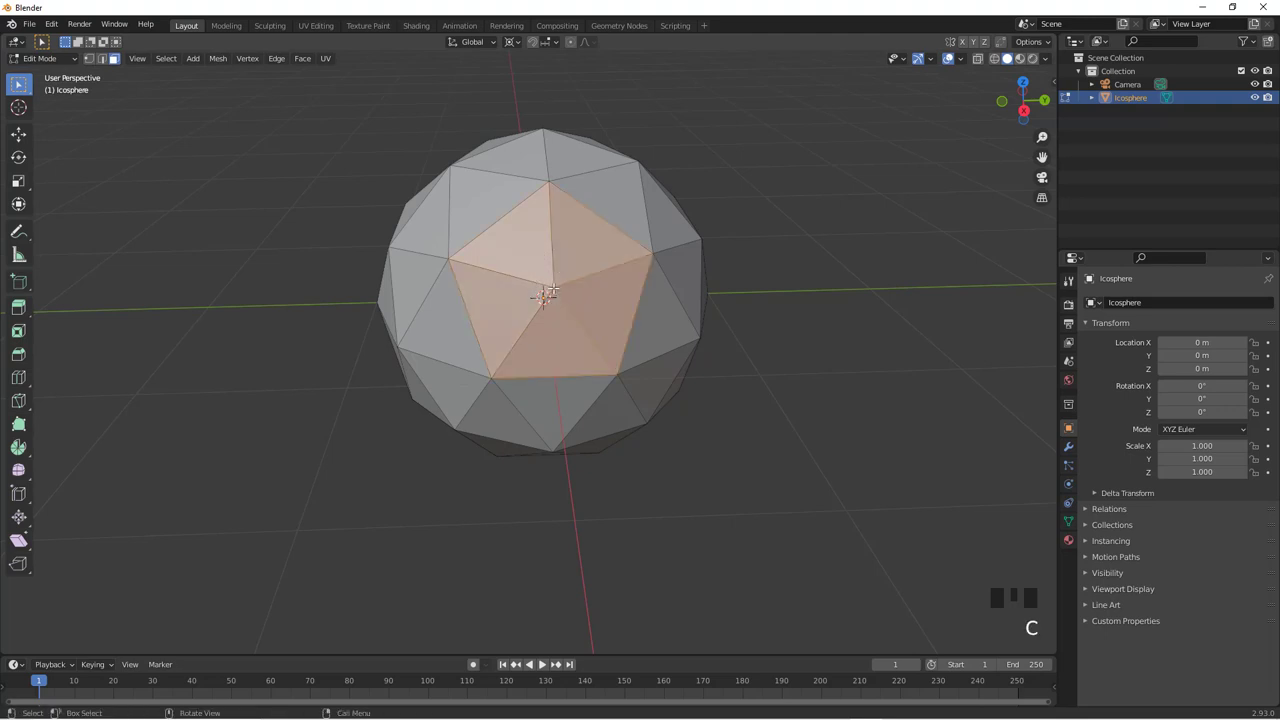
key(p)
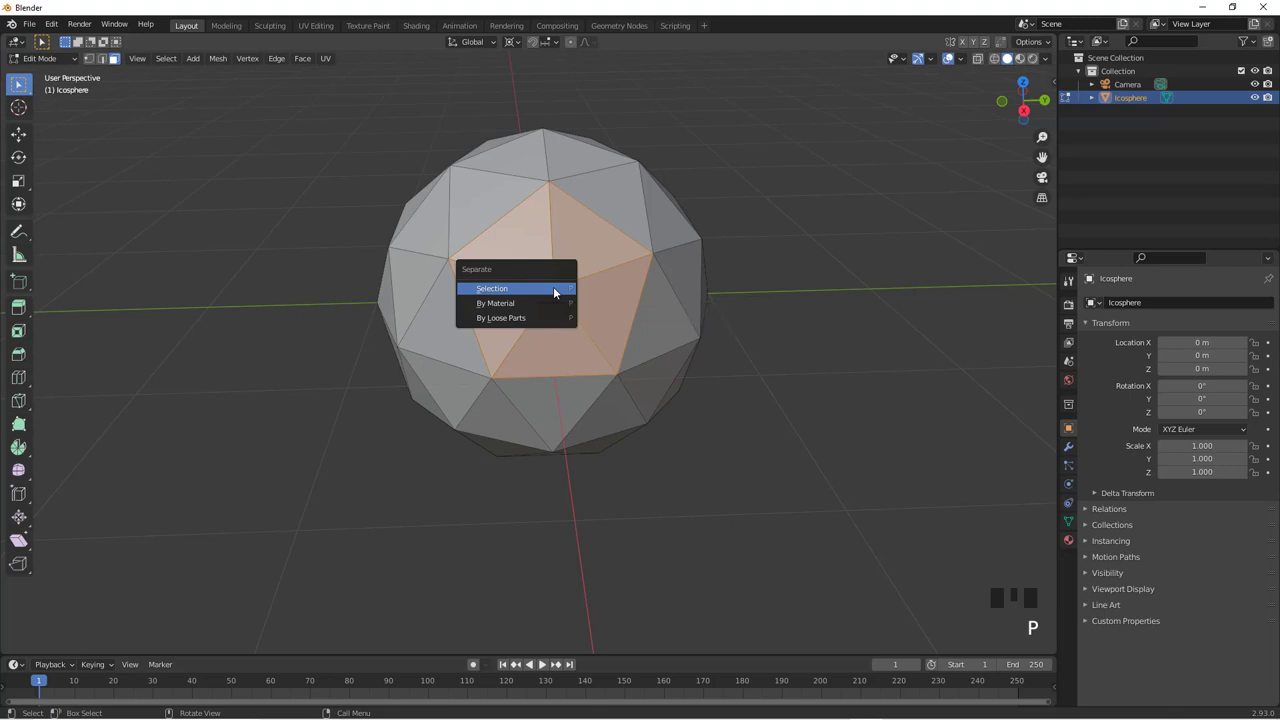
scroll(down, 3)
scroll(up, 3)
key(Tab)
click(572, 270)
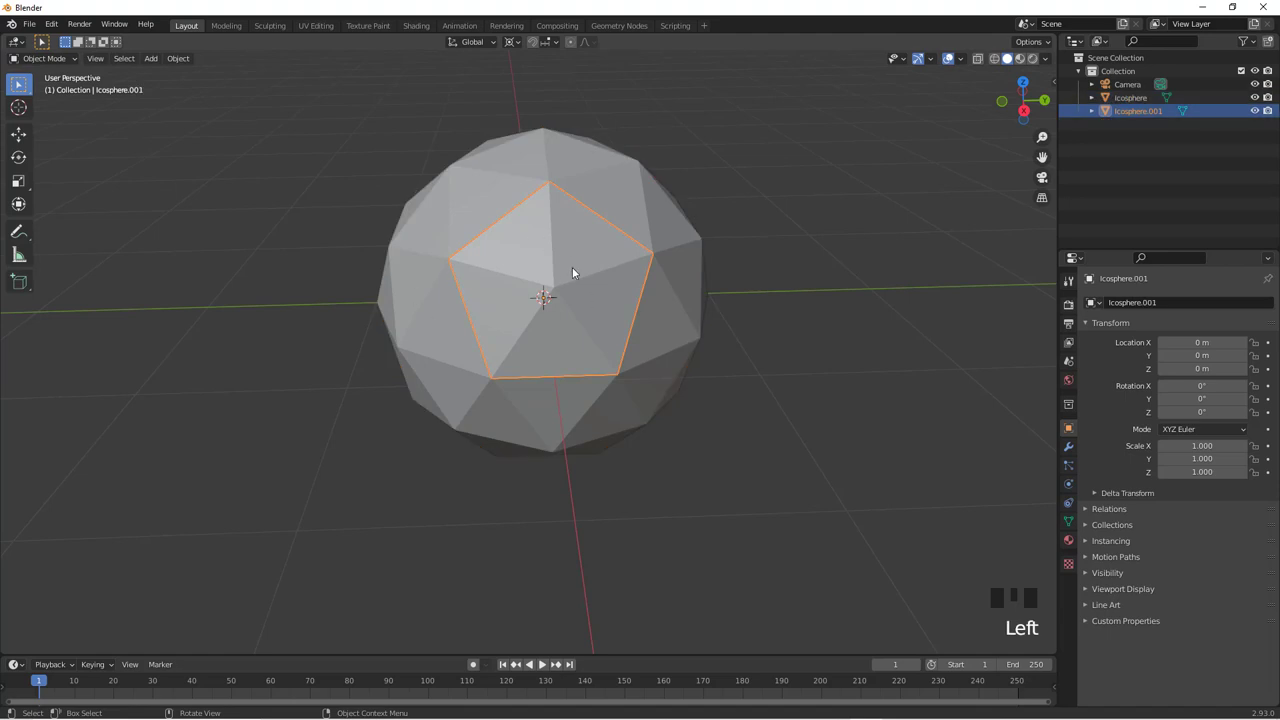
Switch to Right Orthographic view and start rotating Icosphere.001 about Z
key(KP_1)
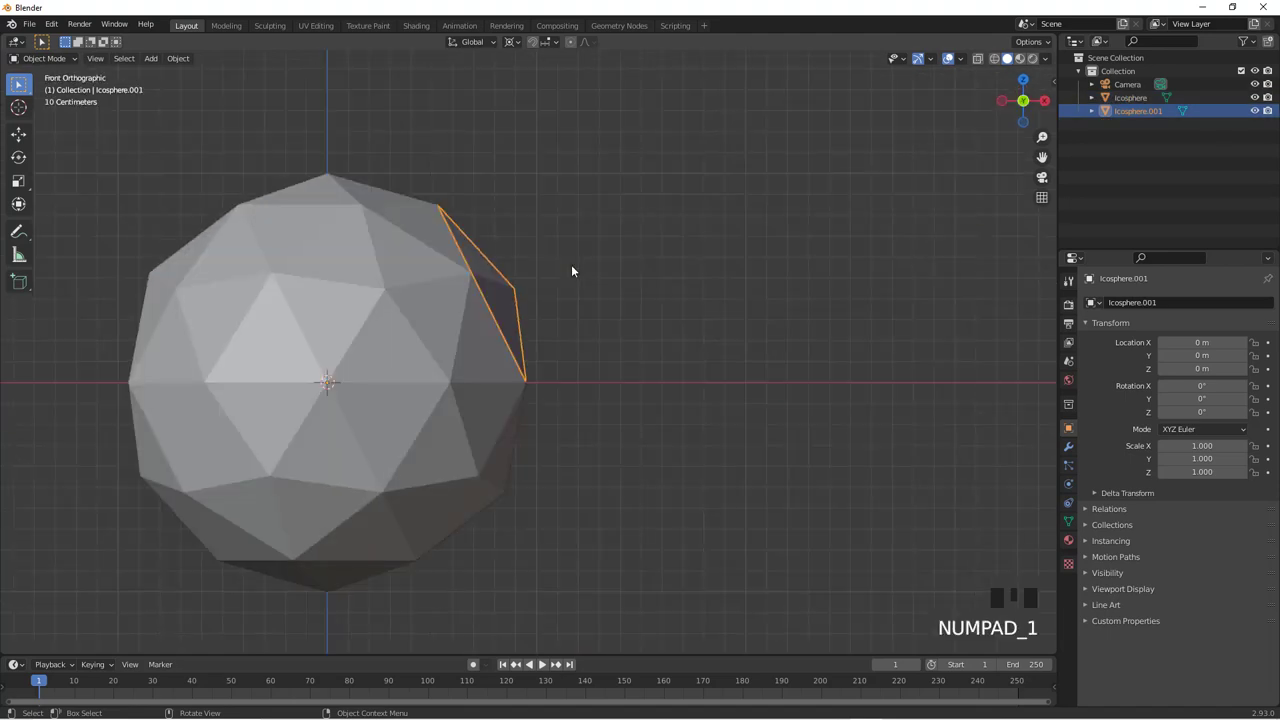
key(KP_3)
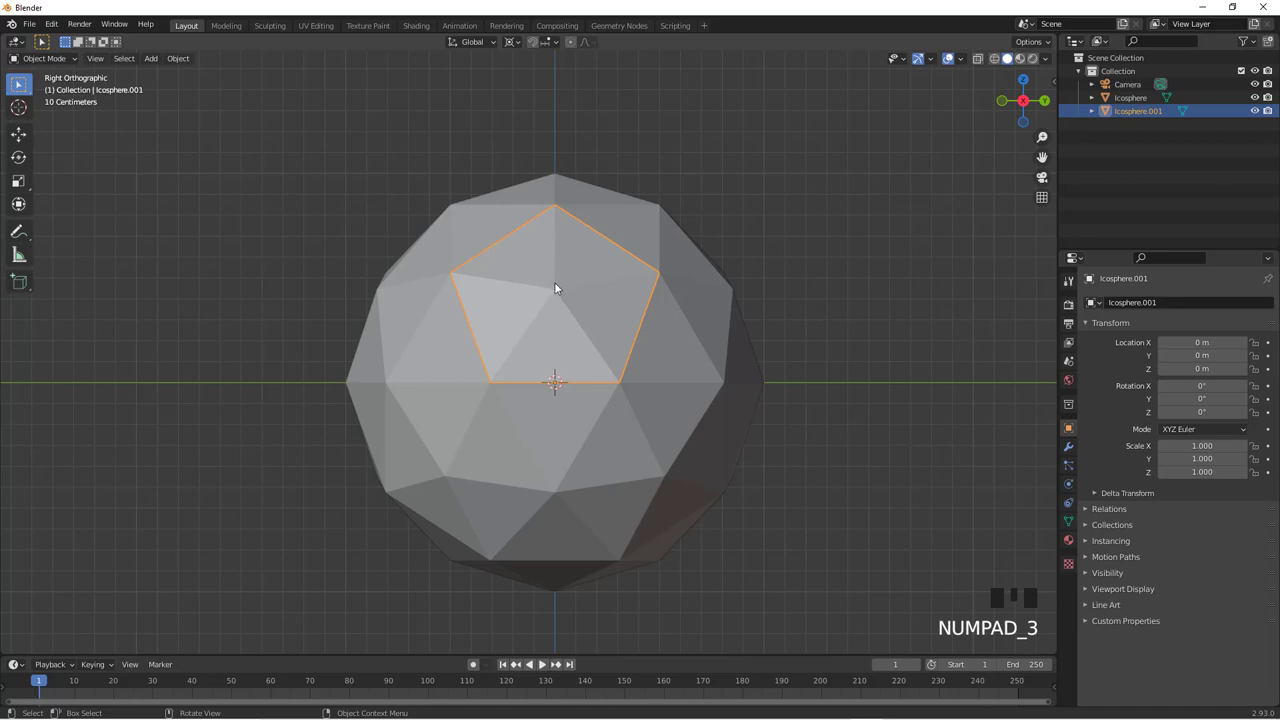
key(r)
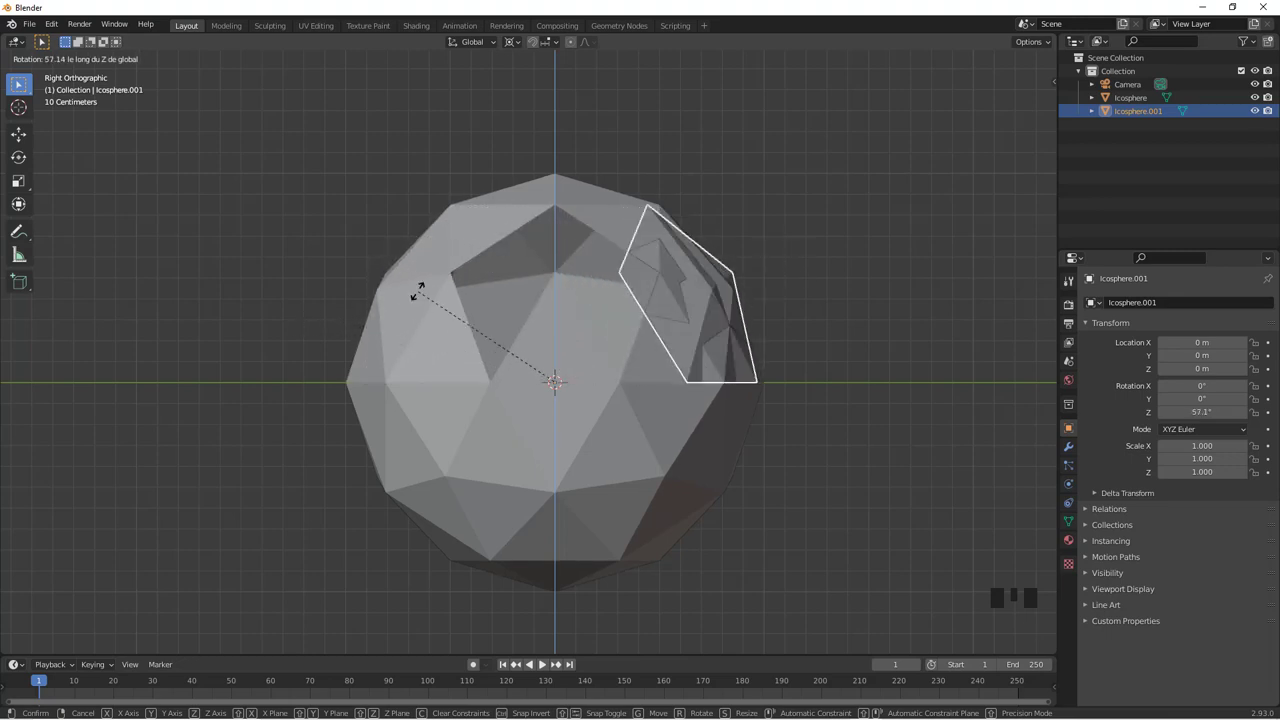
Zoom the viewport in and out to frame the whole icosphere for annotating
scroll(up, 3)
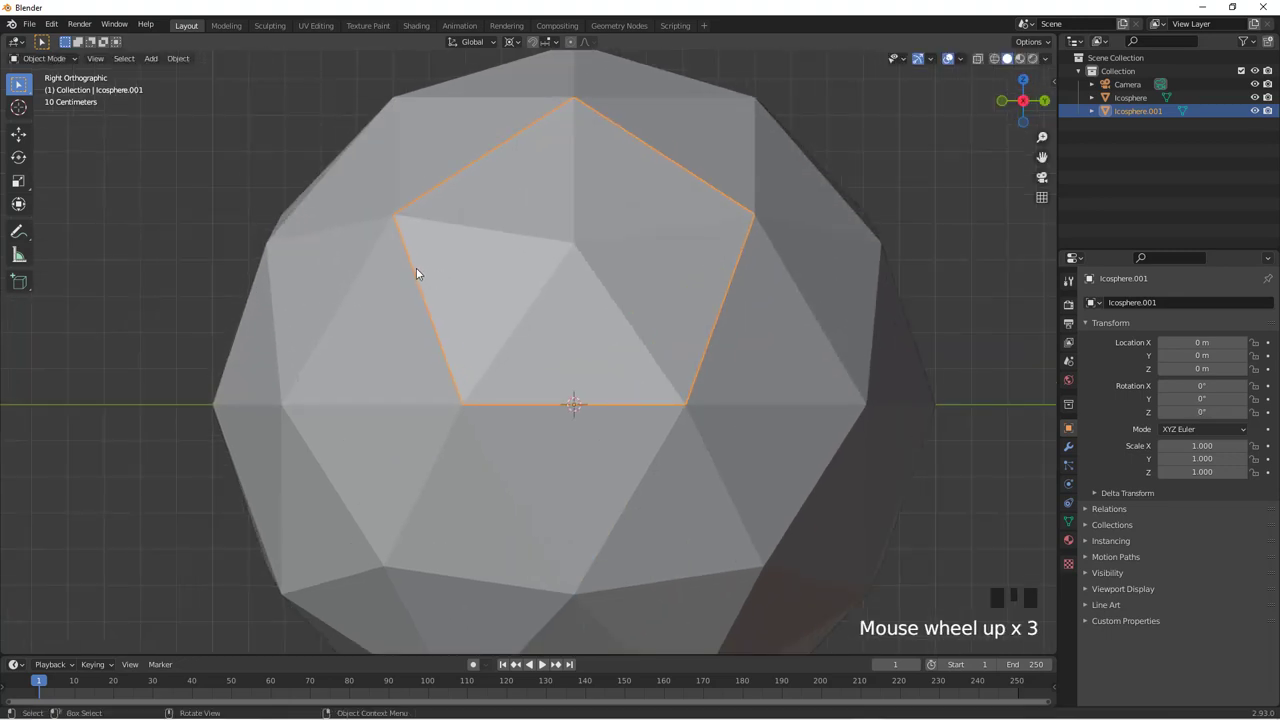
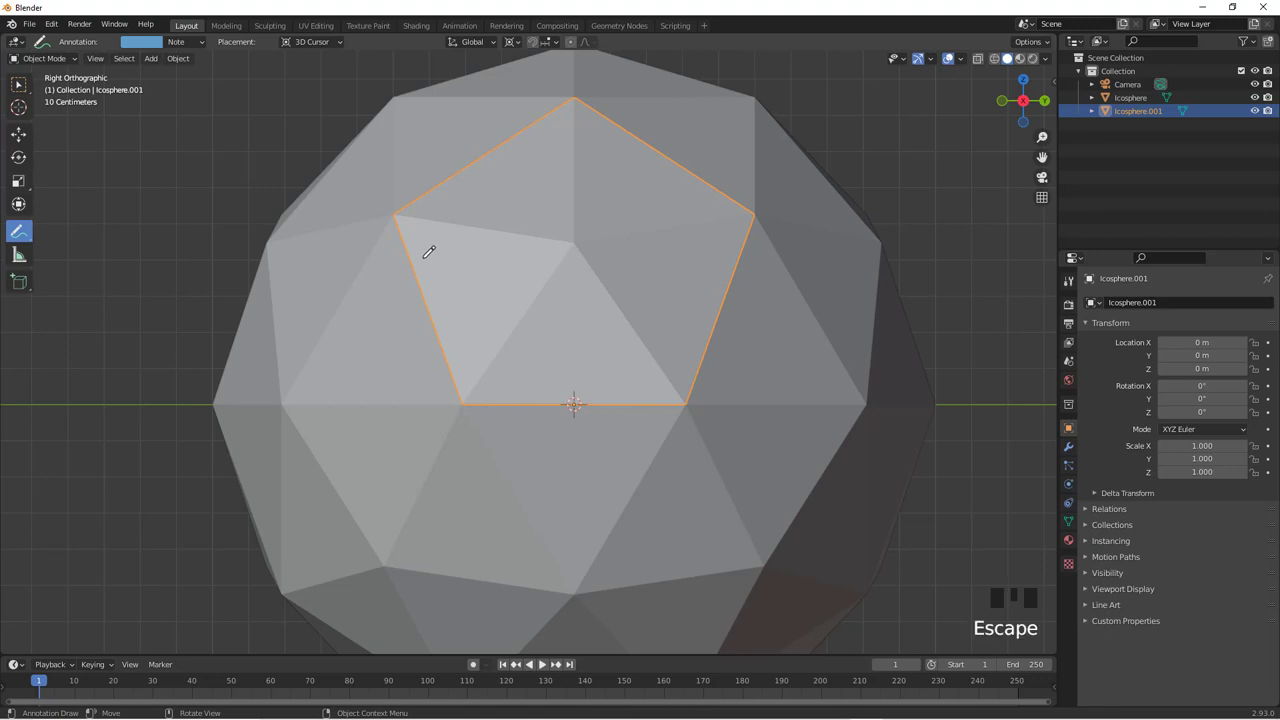
scroll(down, 3)
scroll(down, 3)
scroll(up, 3)
scroll(down, 3)
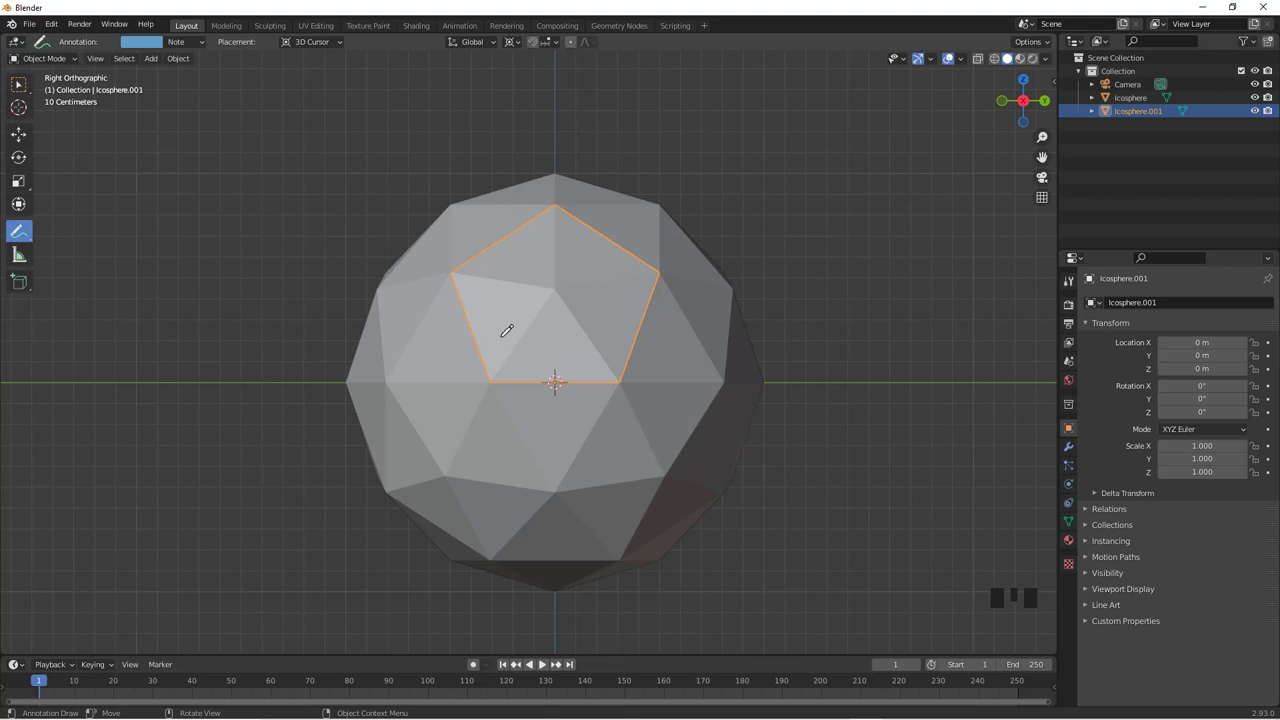
scroll(down, 3)
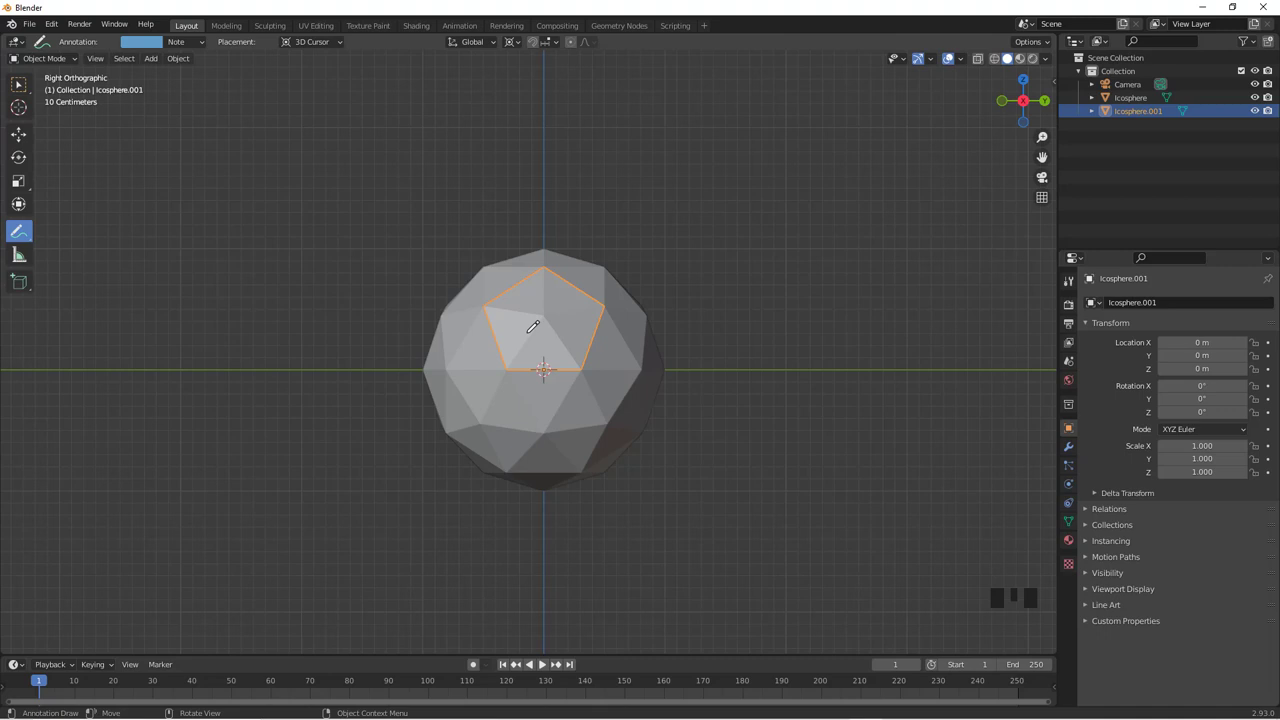
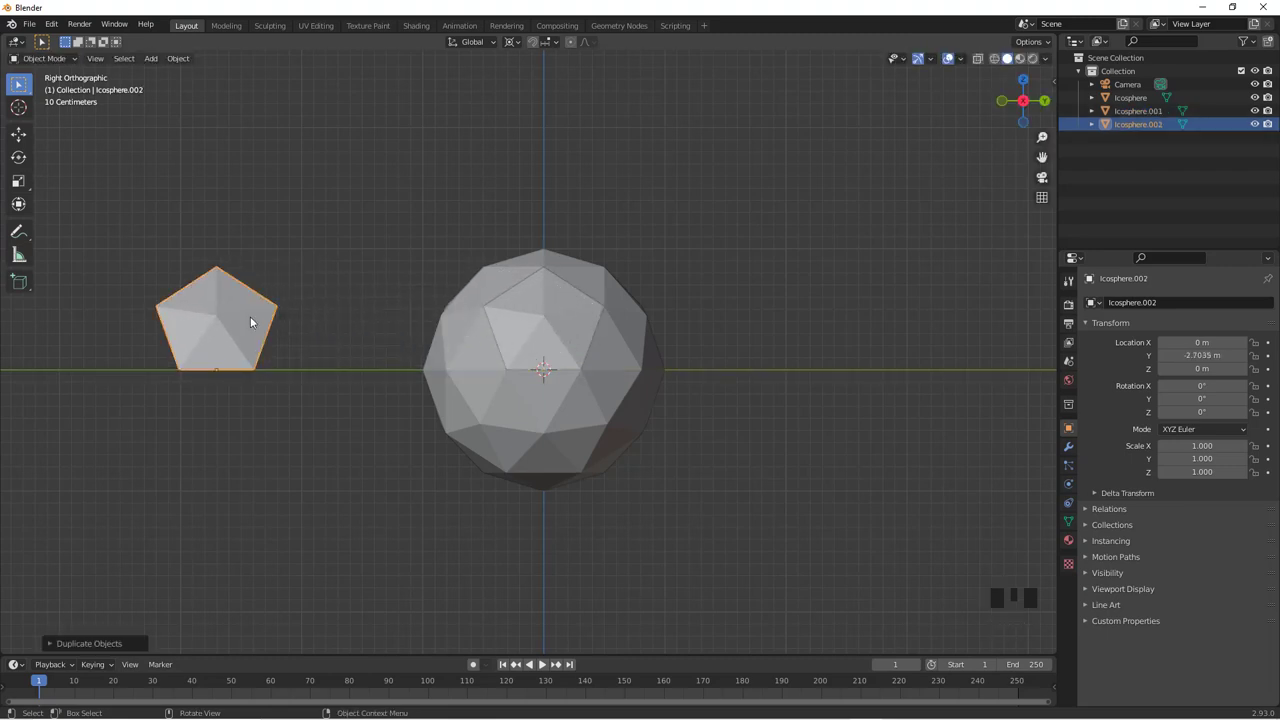
Select the original pentagon piece Icosphere.001 seated on the icosphere
scroll(up, 3)
click(552, 298)
scroll(up, 3)
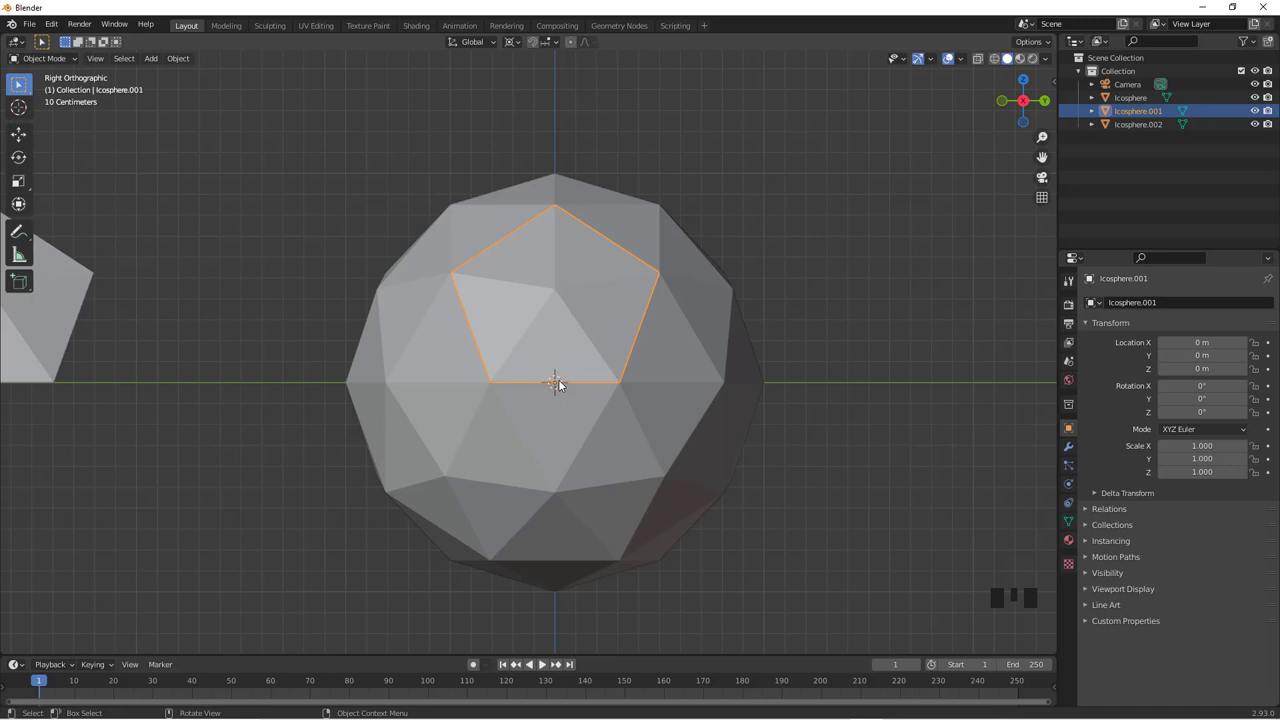
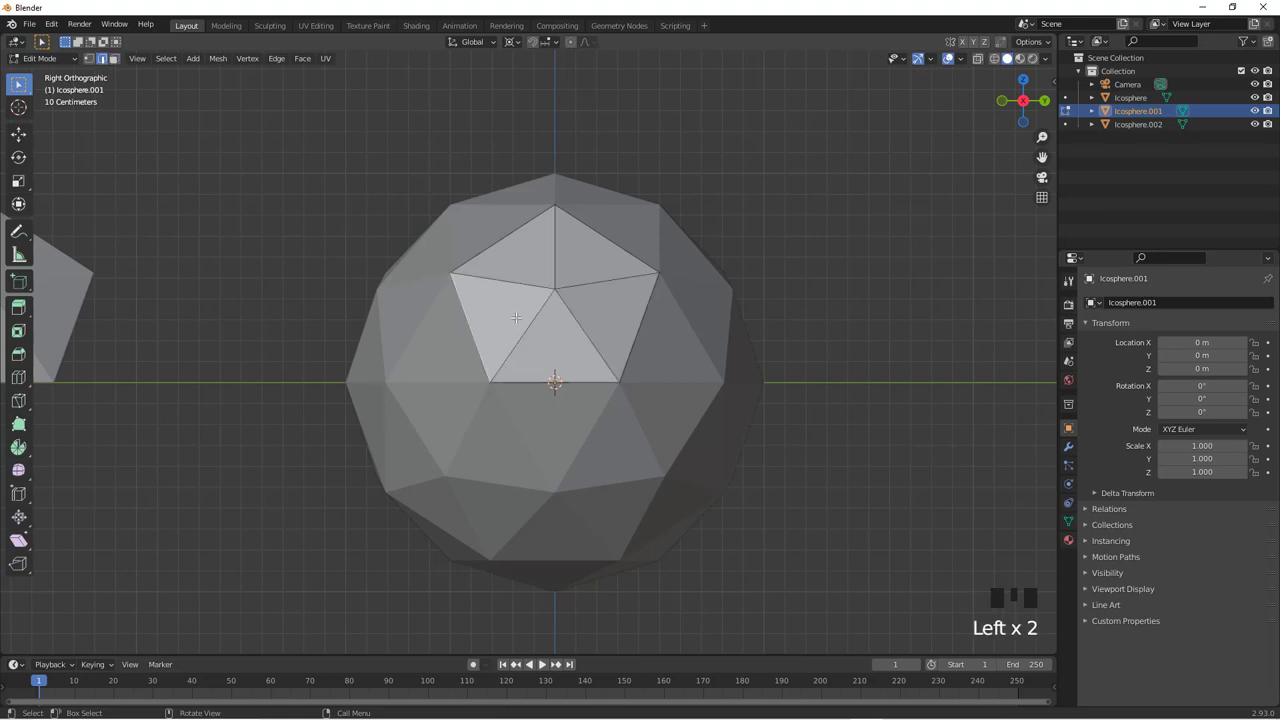
Snap the 3D cursor to the pentagon's left corner vertex and return to Object Mode
key(shift+s)
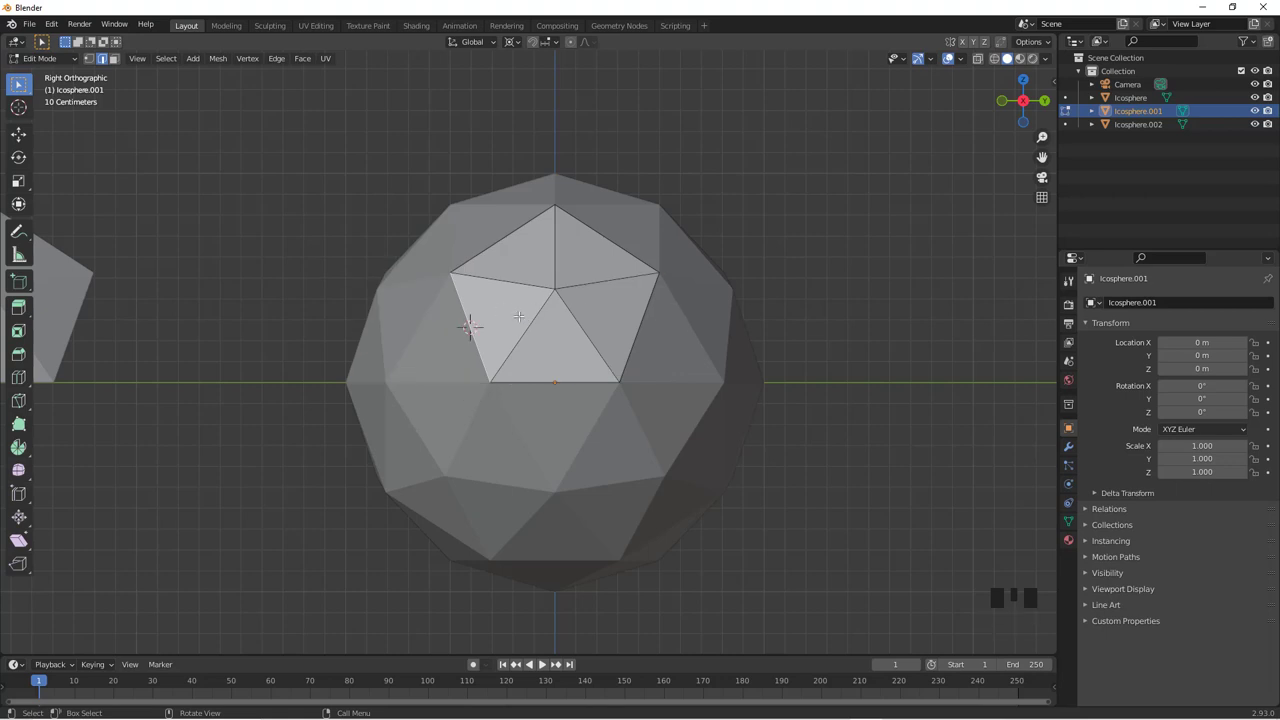
scroll(down, 3)
key(Tab)
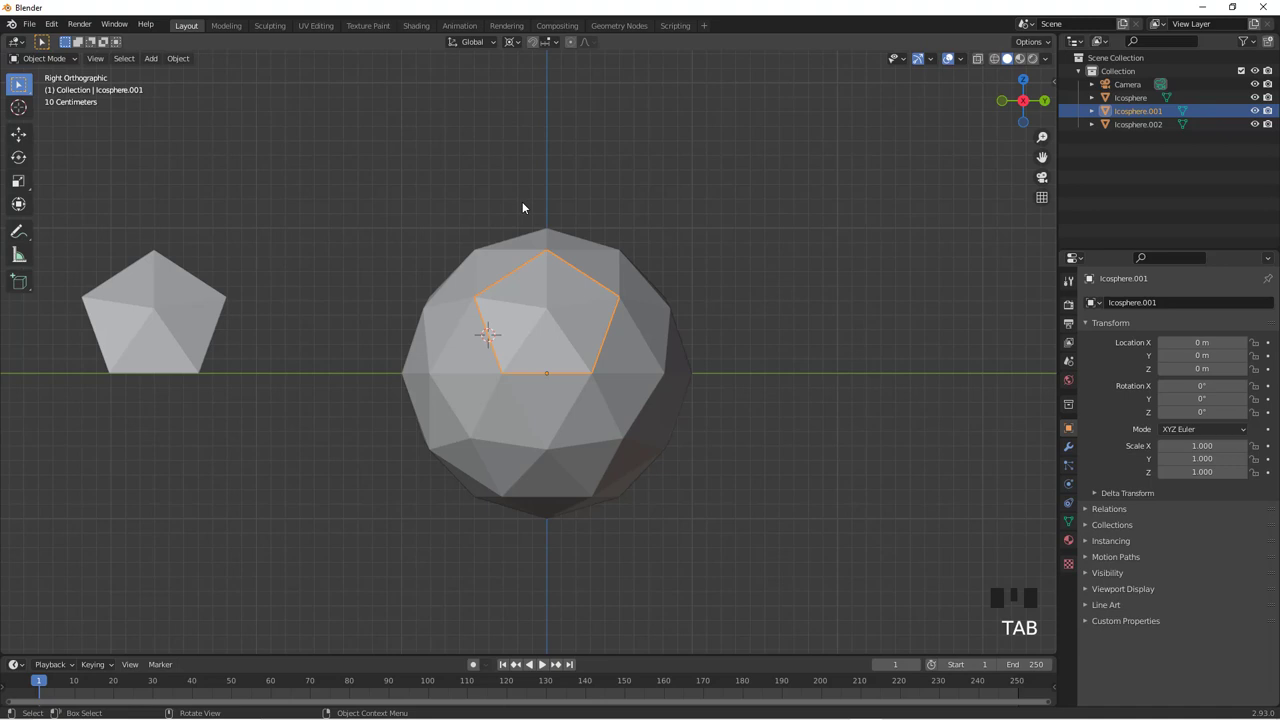
Trial-rotate the pentagon piece and undo it back to zero rotation
key(r)
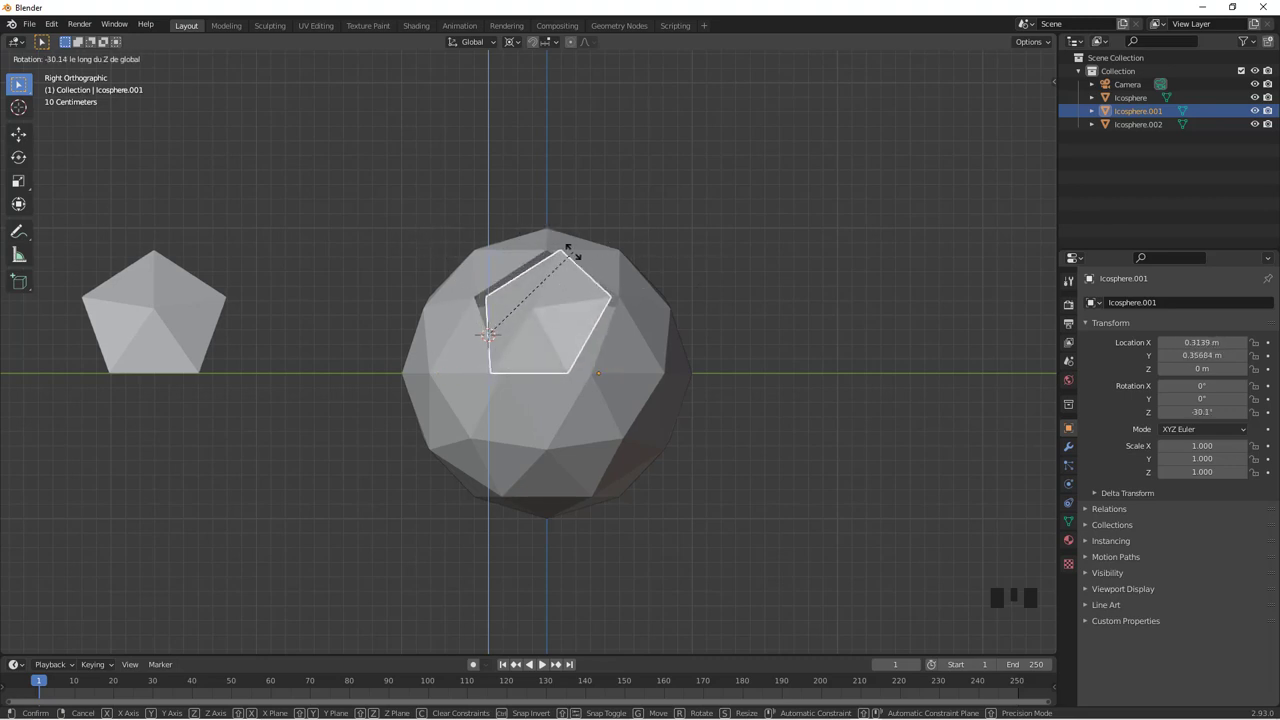
scroll(up, 3)
key(ctrl+z)
scroll(up, 3)
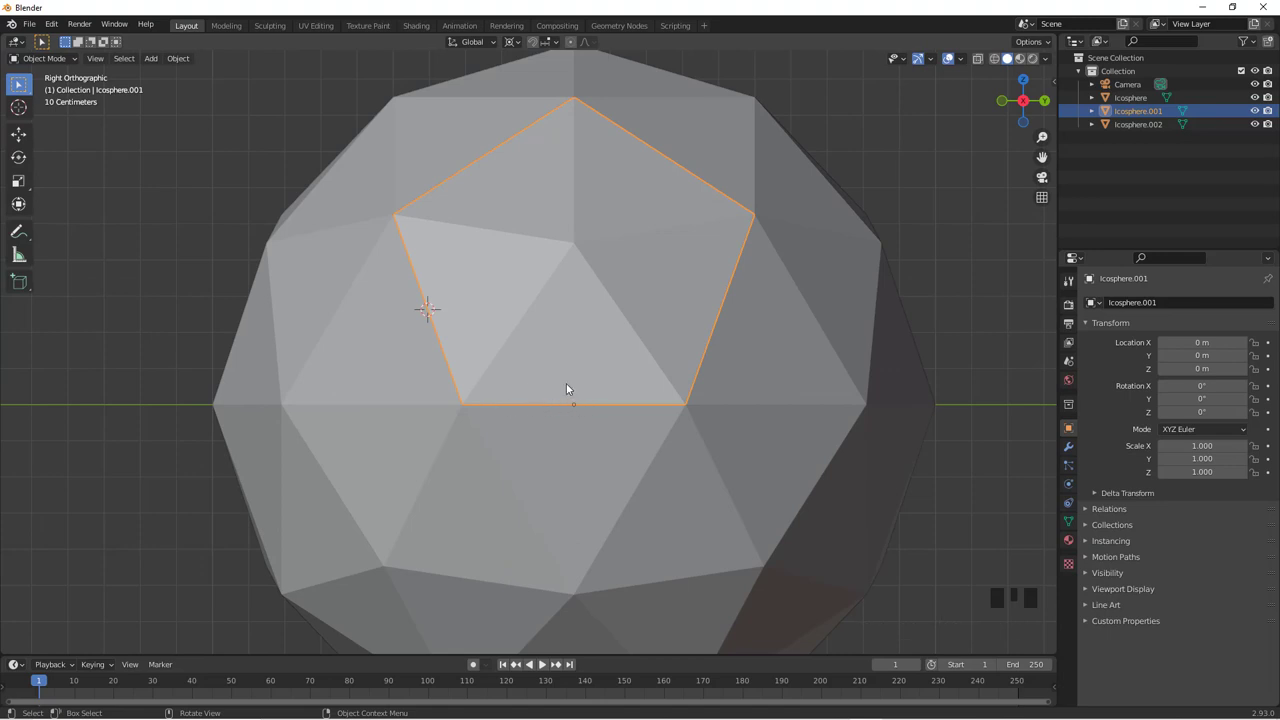
Set Icosphere.001's origin to the 3D cursor, then test the new pivot with a cancelled rotation
drag(567, 367, 650, 379)
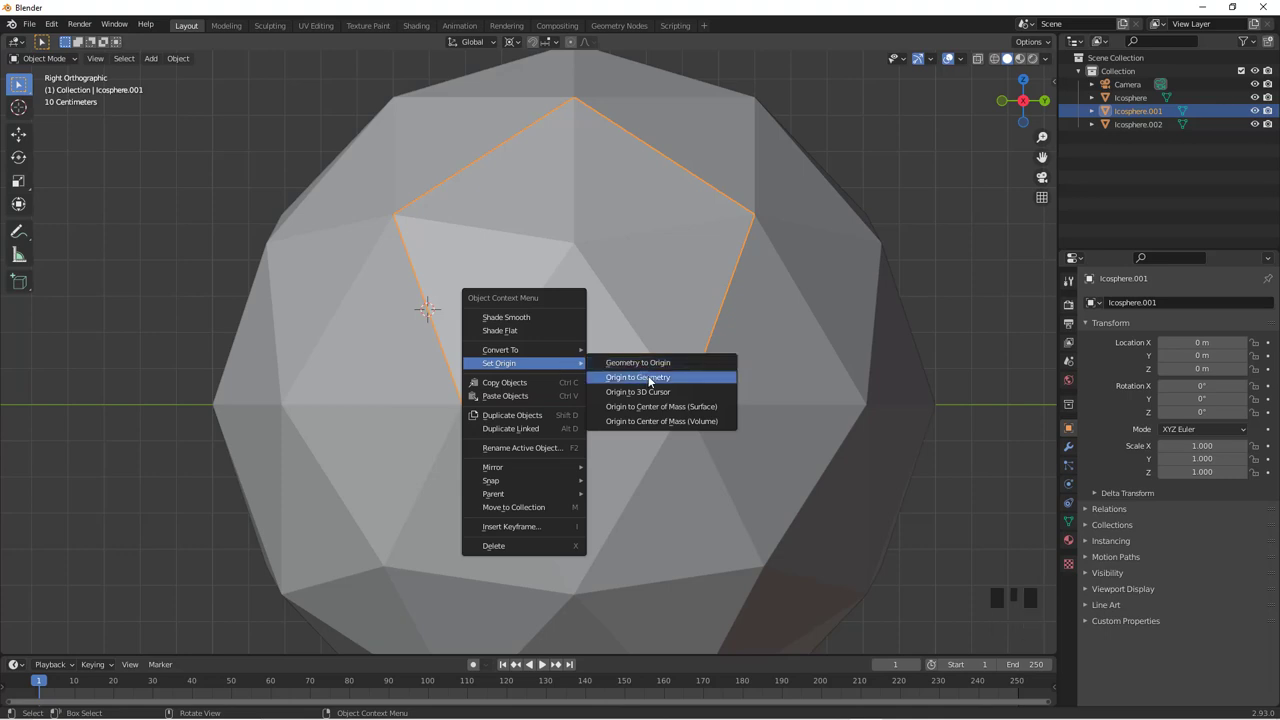
scroll(down, 3)
key(r)
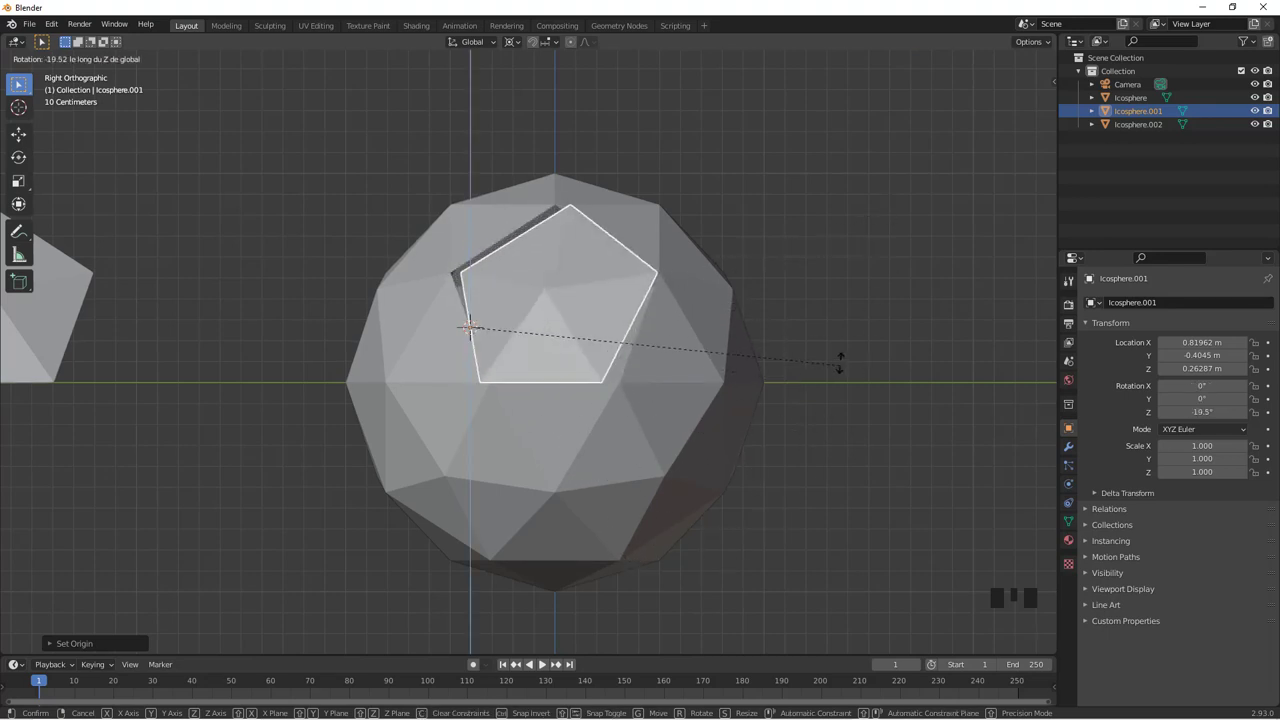
key(r)
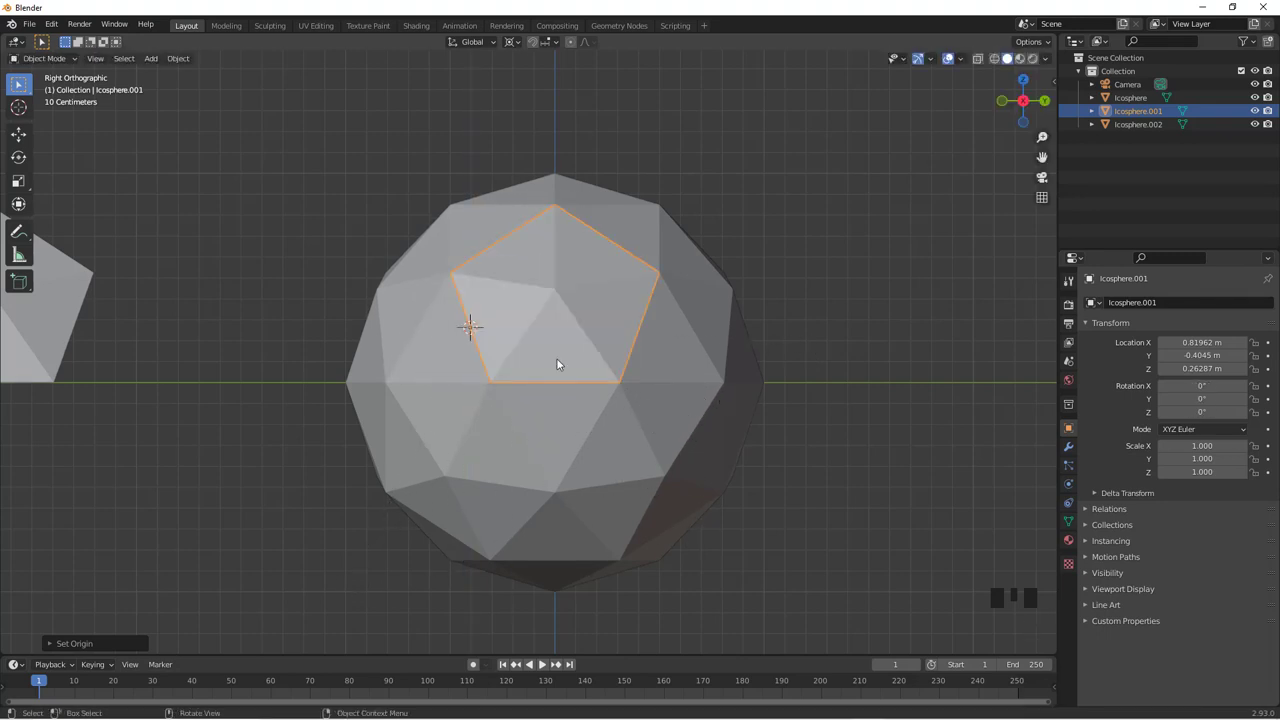
scroll(down, 3)
scroll(up, 3)
scroll(up, 3)
drag(488, 42, 440, 99)
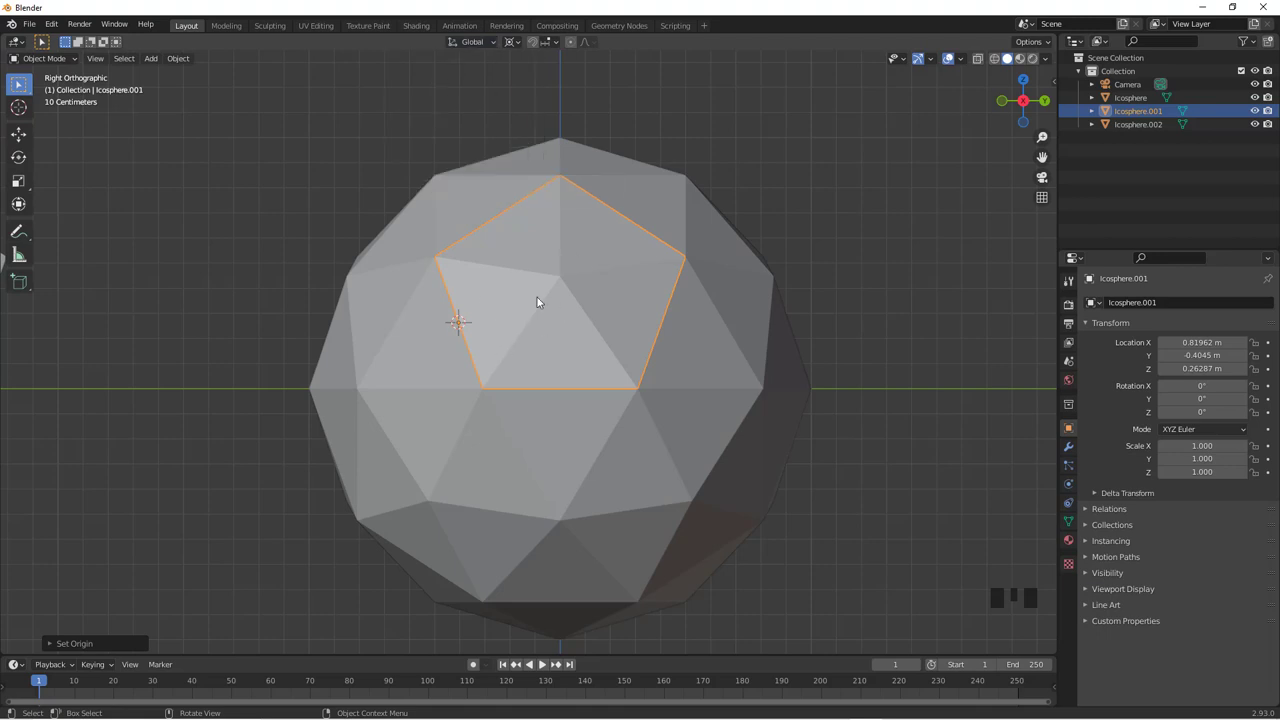
scroll(down, 3)
scroll(up, 3)
scroll(down, 3)
scroll(up, 3)
scroll(down, 3)
drag(373, 389, 751, 356)
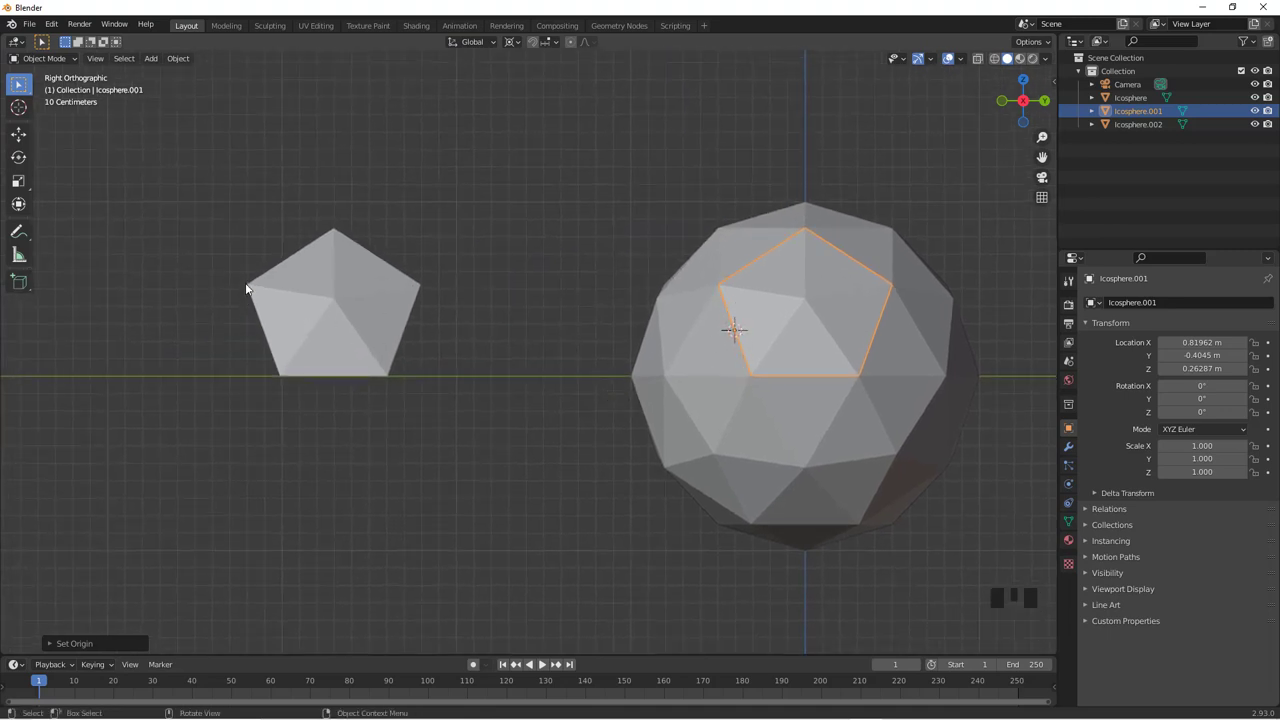
Define a custom Edge transform orientation from Icosphere.002's bottom edge in Edit Mode
click(281, 321)
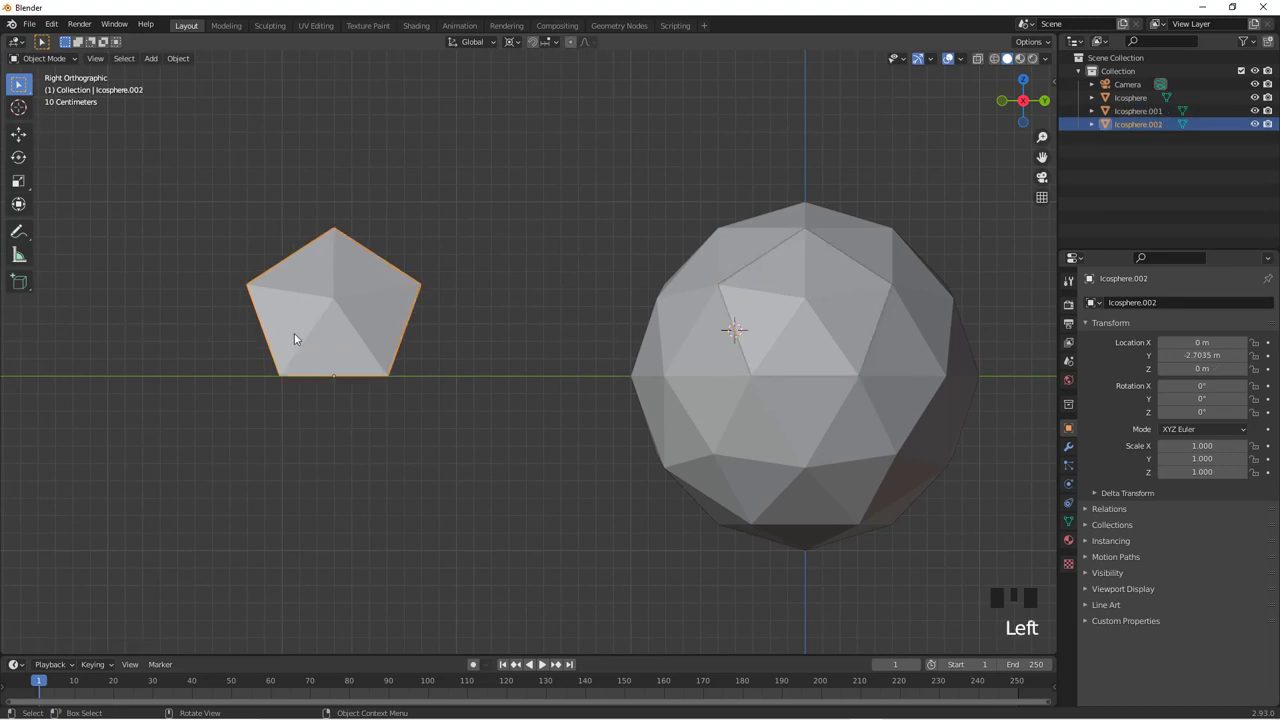
key(Tab)
scroll(up, 3)
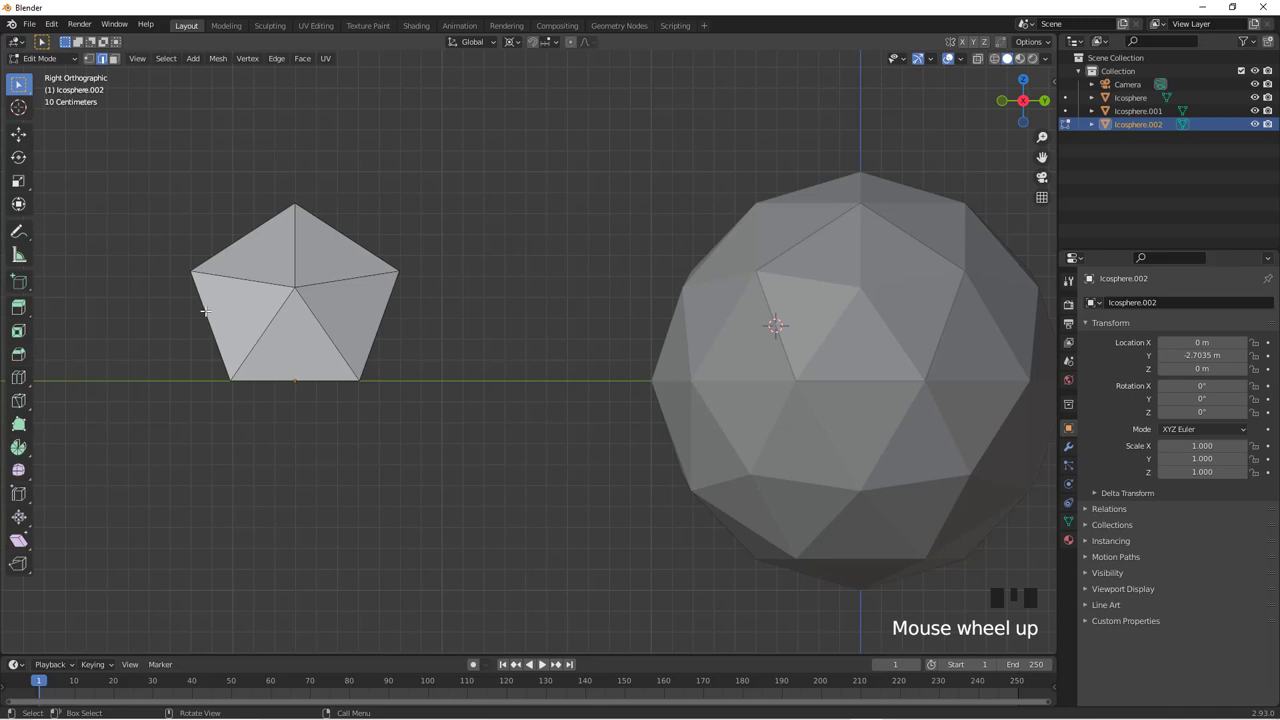
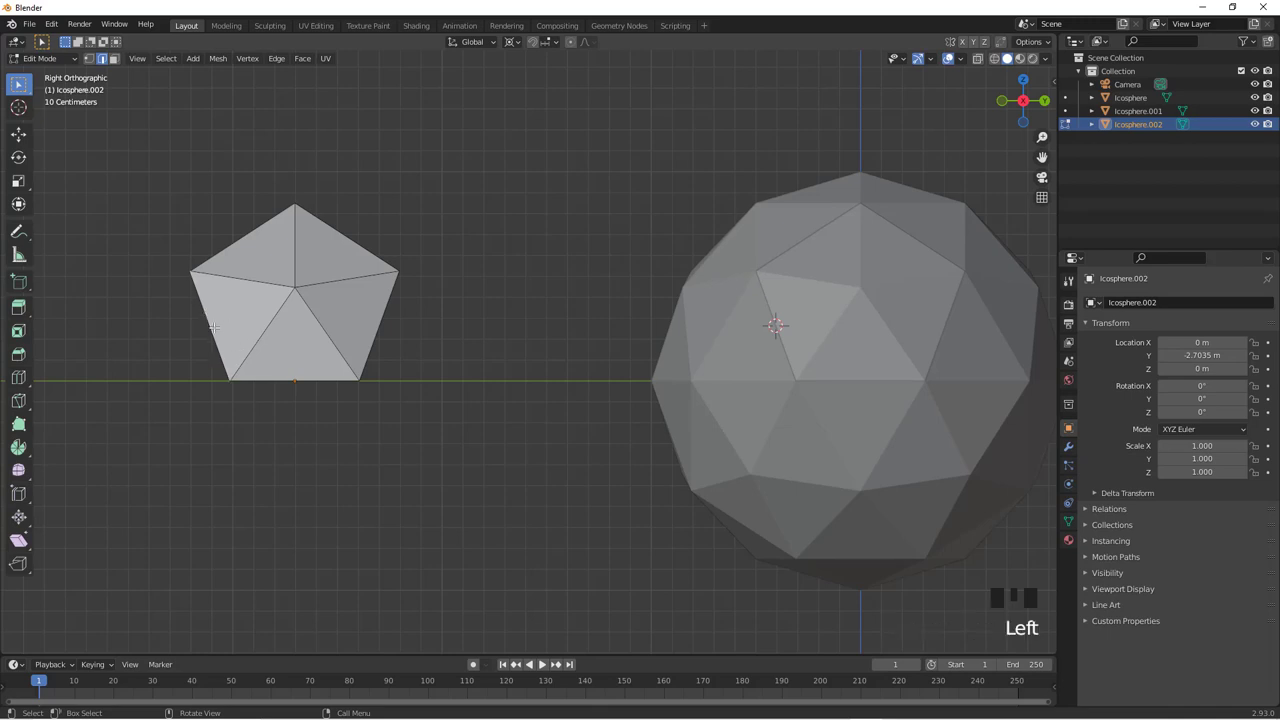
drag(491, 44, 489, 133)
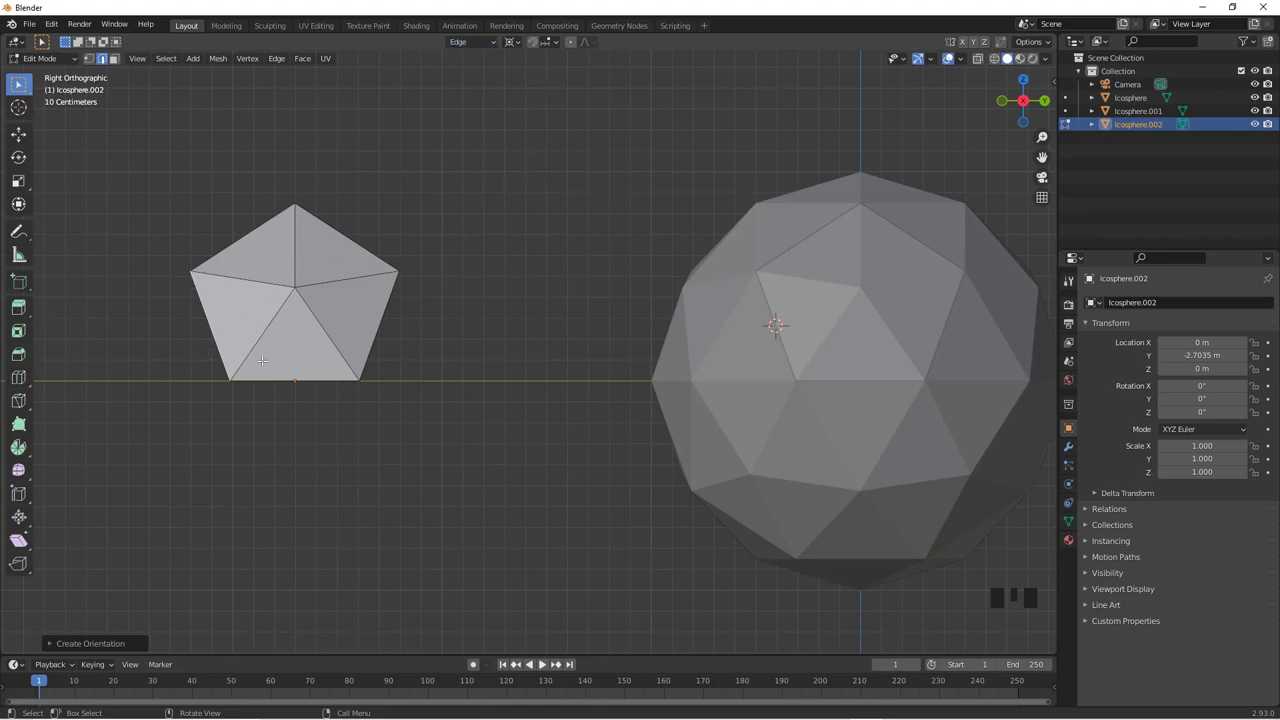
scroll(down, 3)
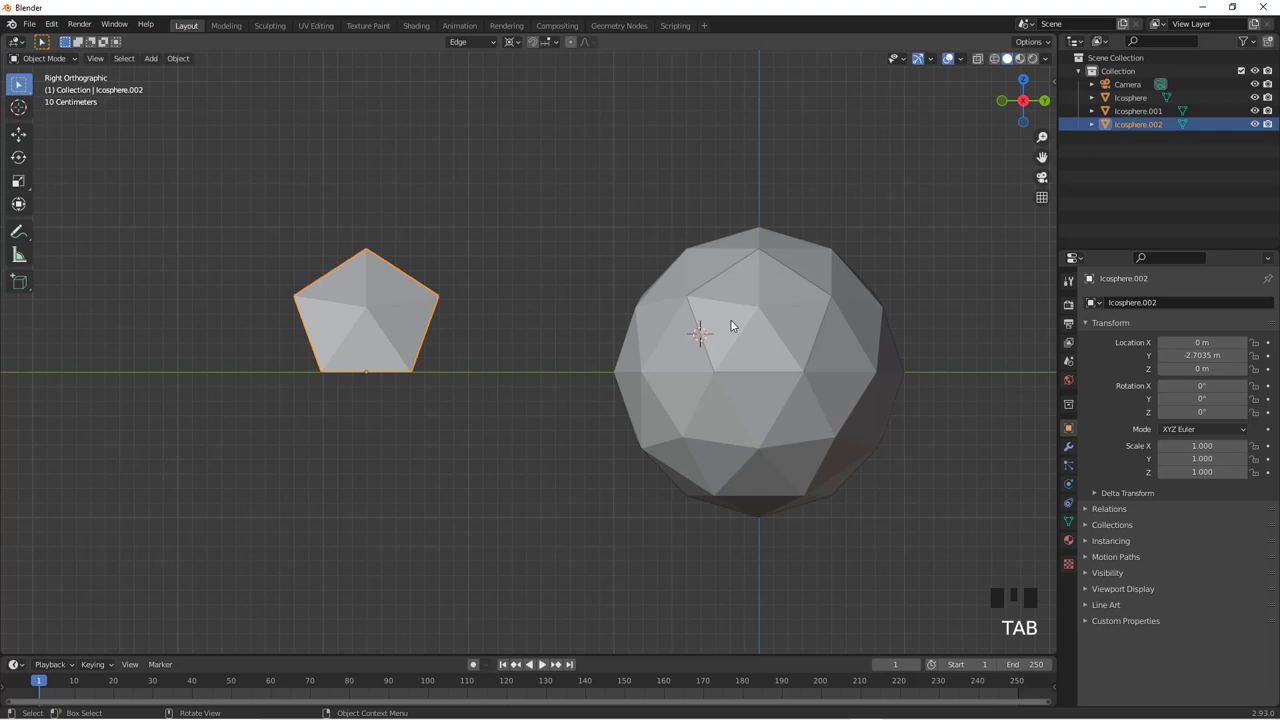
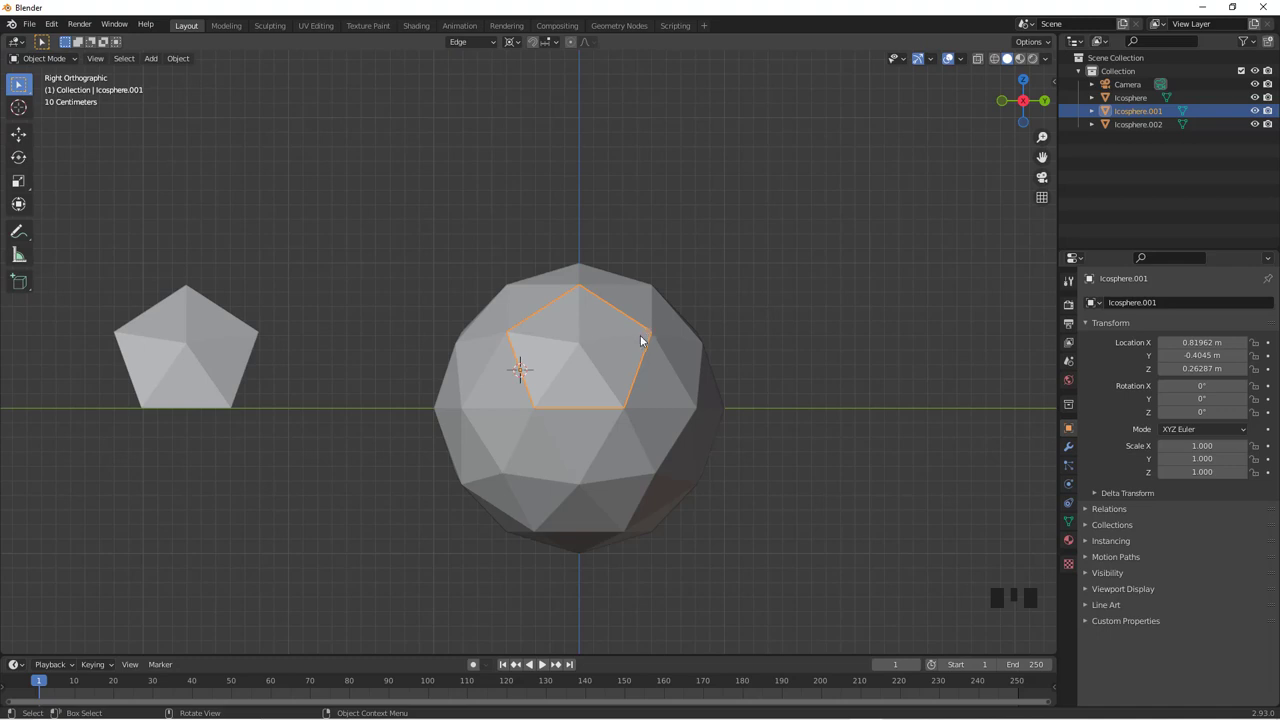
Rotate Icosphere.001 about the Edge orientation's Y axis to swing it open as a lid
key(r)
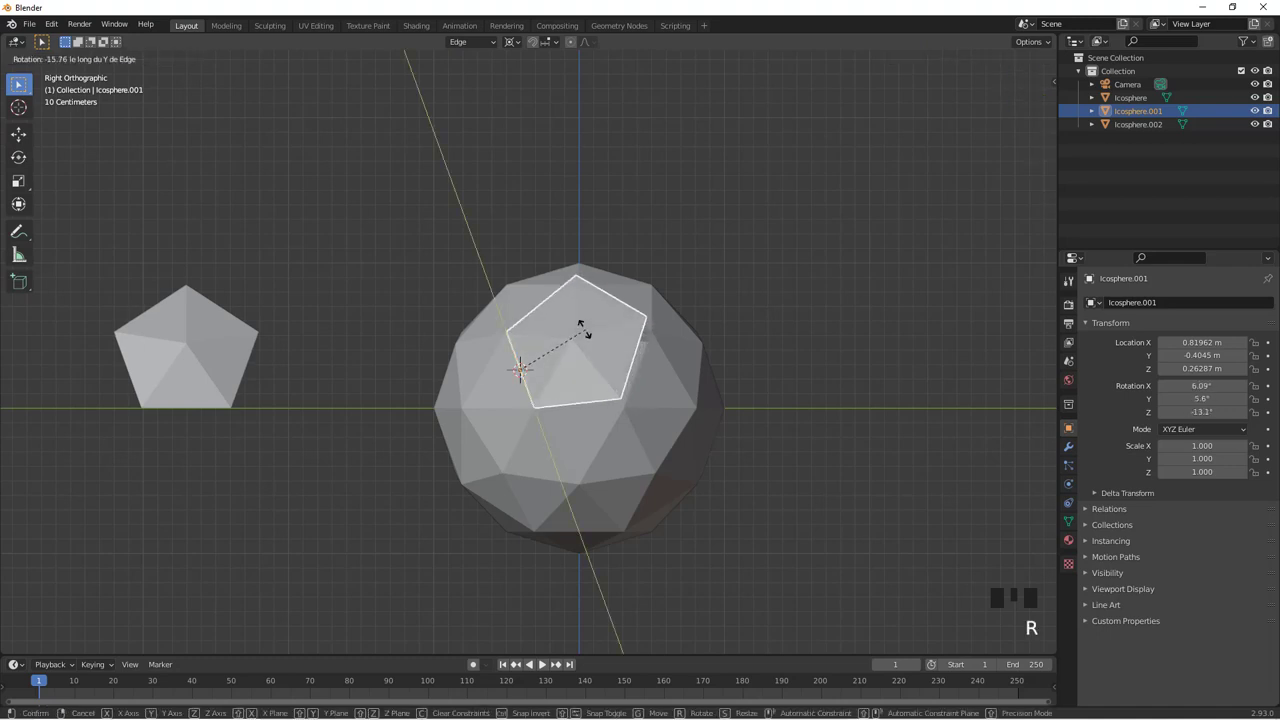